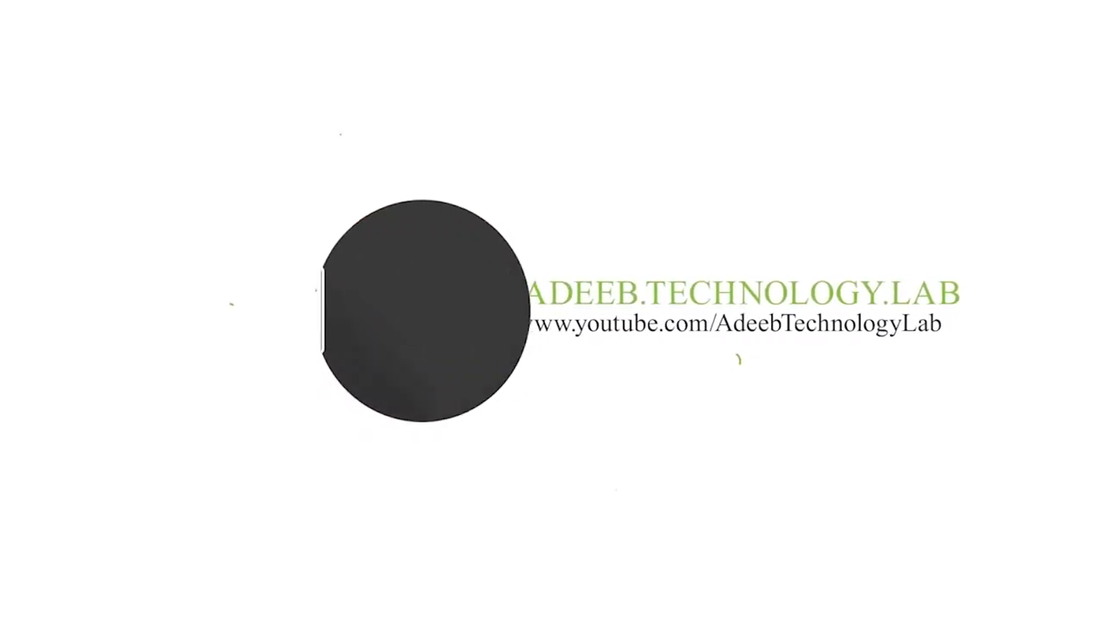
# Step: Open the 'youtube art' PSD from its folder with Adobe Photoshop
pyautogui.click(1087, 242)
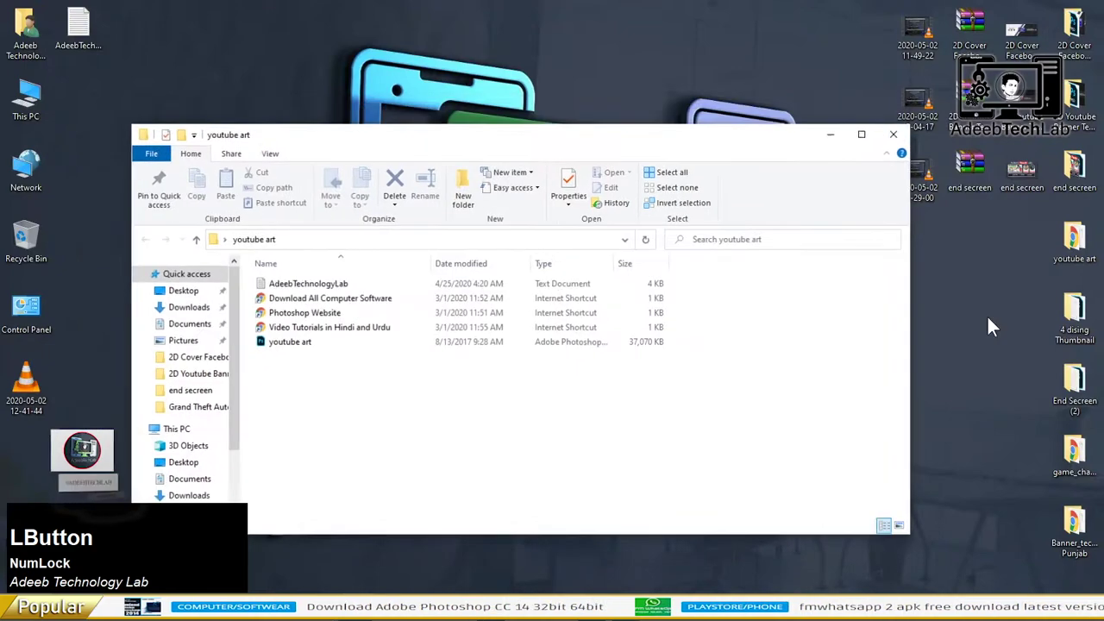
pyautogui.rightClick(637, 290)
pyautogui.click(681, 279)
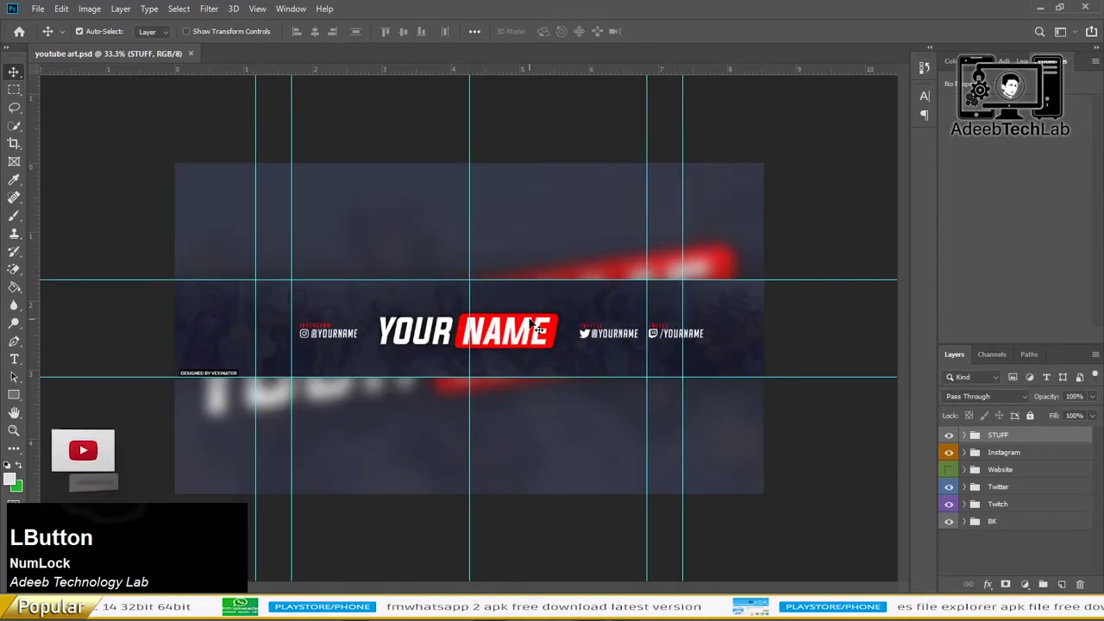
# Step: Replace the 'YOUR' title text with 'Adeeb Tech Lab' and move it above the NAME badge
pyautogui.scroll(3)
pyautogui.click(576, 345)
pyautogui.write('aDEEB')
pyautogui.press('space')
pyautogui.write('te')
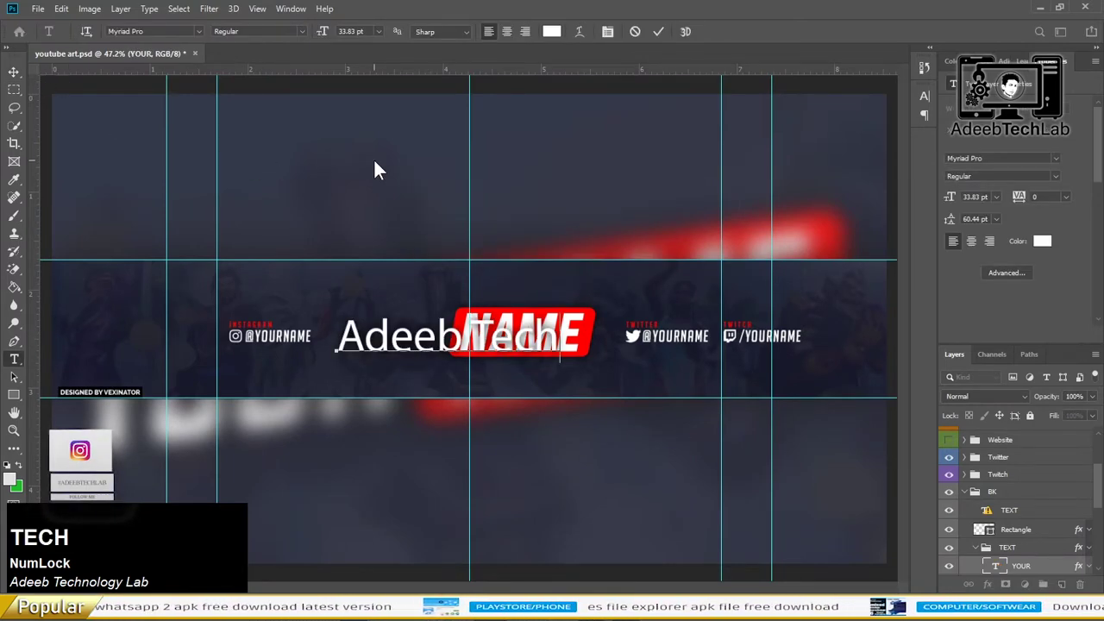
pyautogui.press('space')
pyautogui.write('lab')
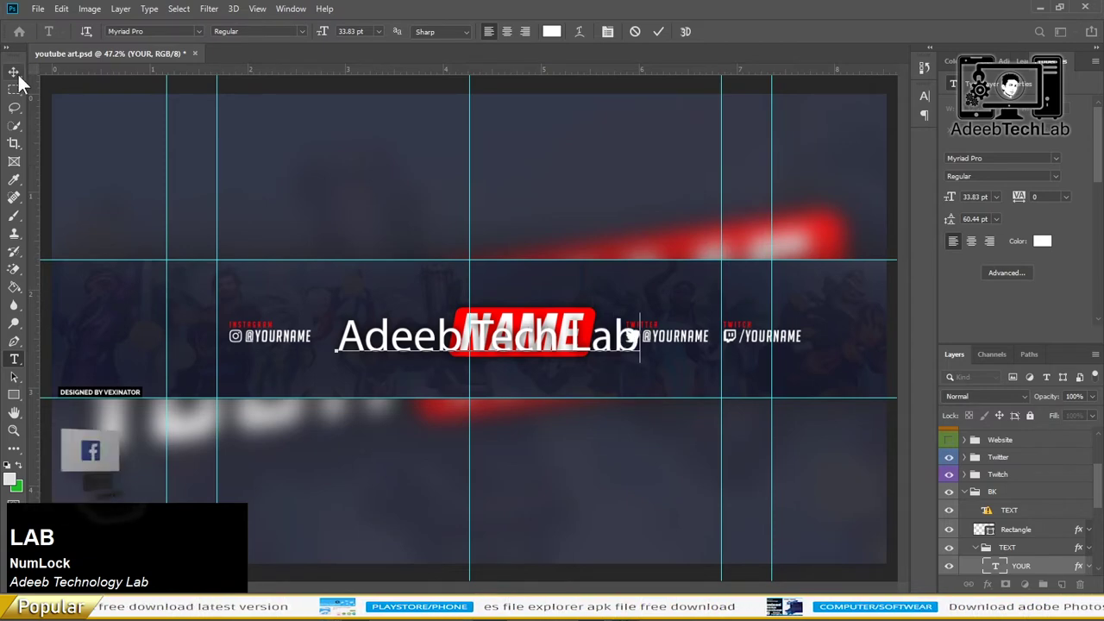
pyautogui.click(24, 79)
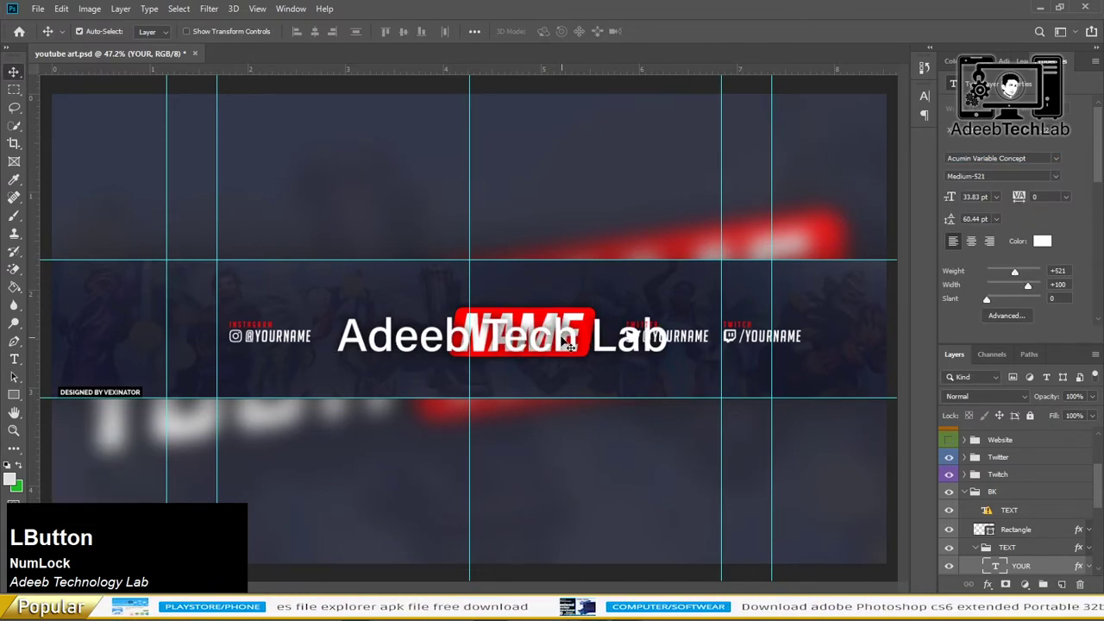
pyautogui.click(576, 345)
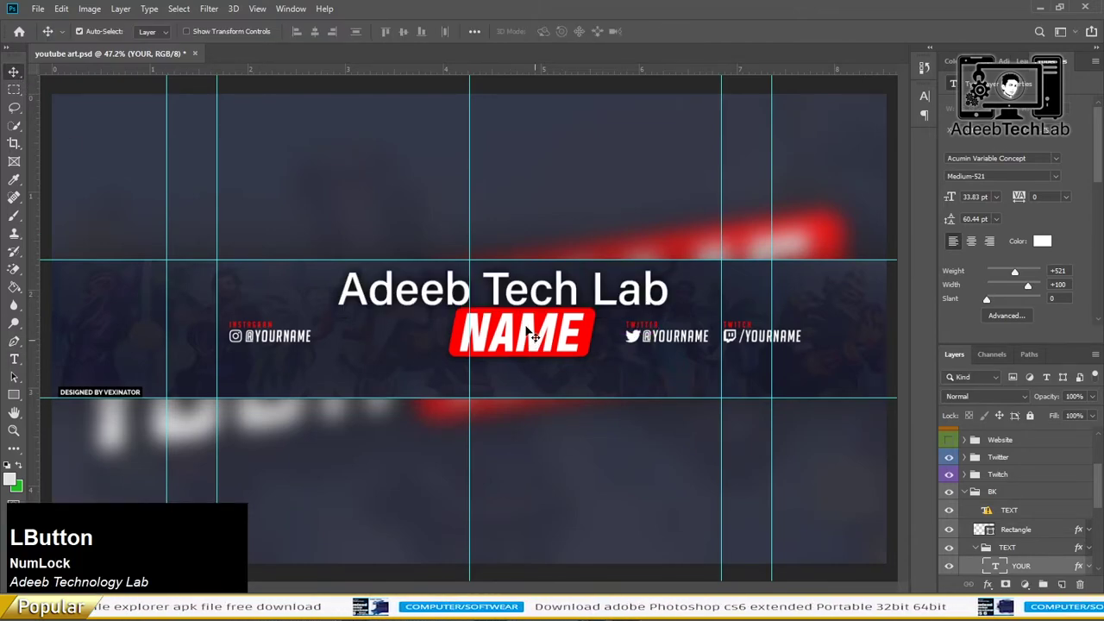
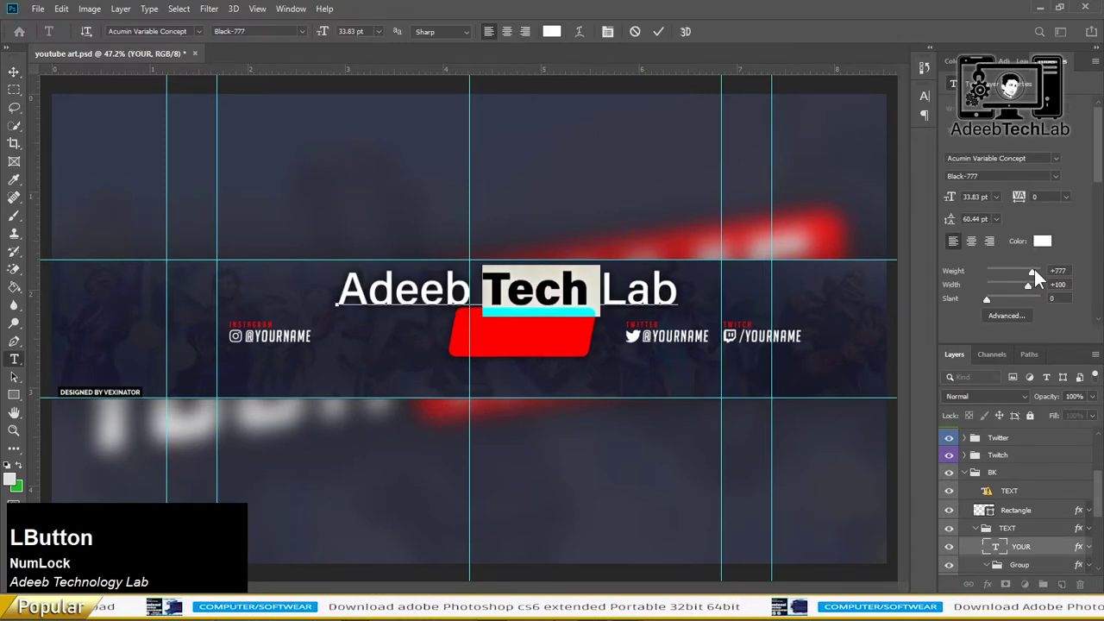
# Step: Place the title over the red badge and tilt it about -11° upward to the right
pyautogui.click(13, 75)
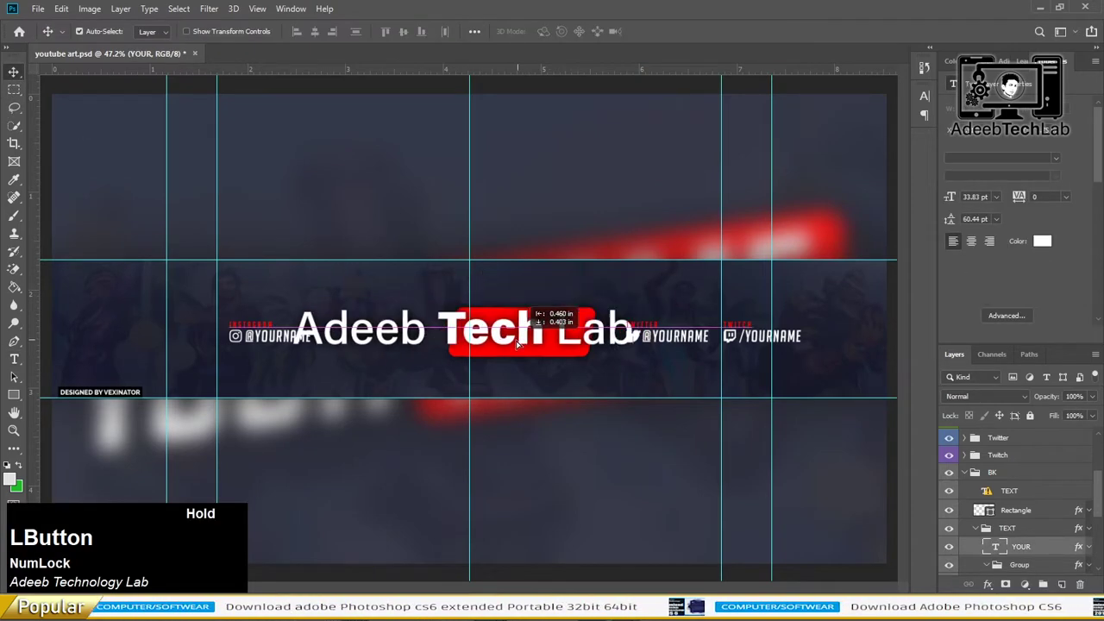
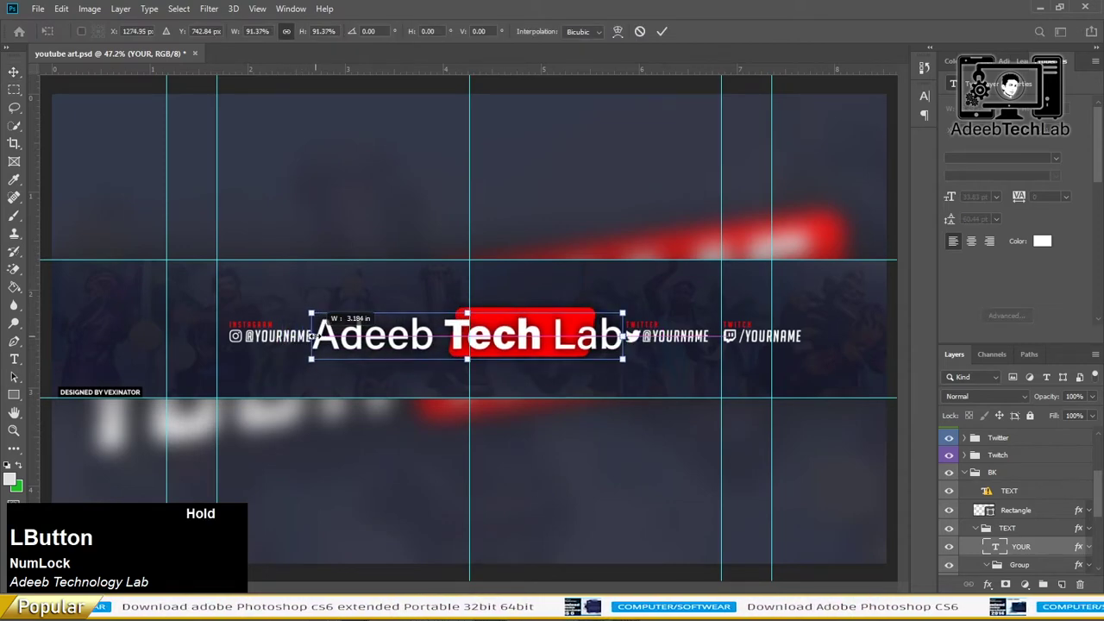
pyautogui.press('Return')
pyautogui.press('Left')
pyautogui.press('Up')
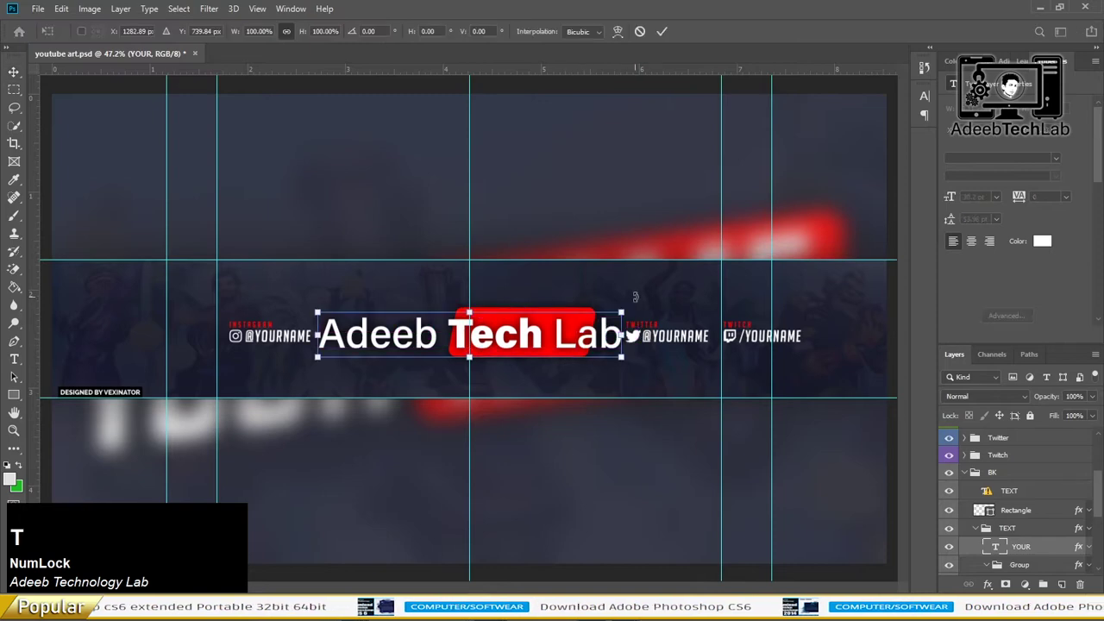
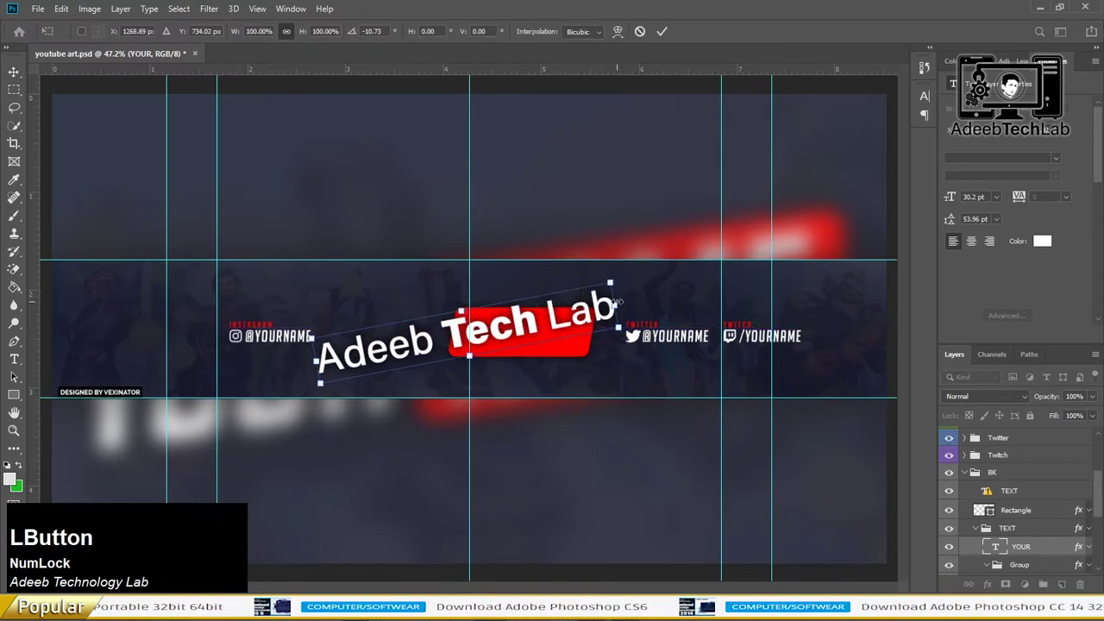
pyautogui.press('Return')
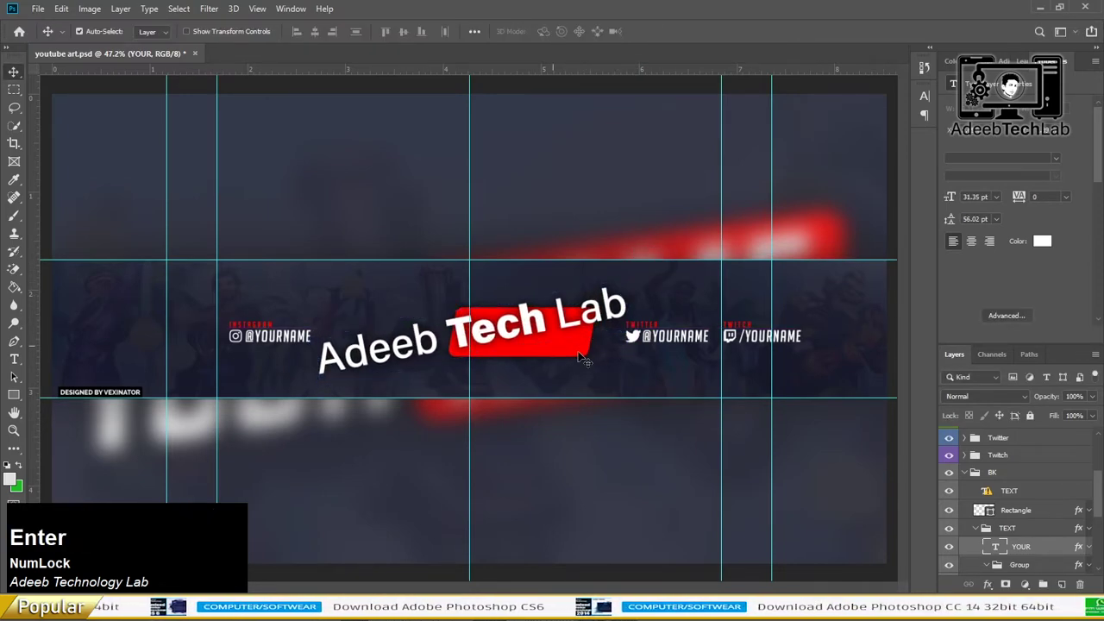
# Step: Hide and delete the old red badge group inside the TEXT group
pyautogui.click(581, 355)
pyautogui.scroll(-3)
pyautogui.click(952, 496)
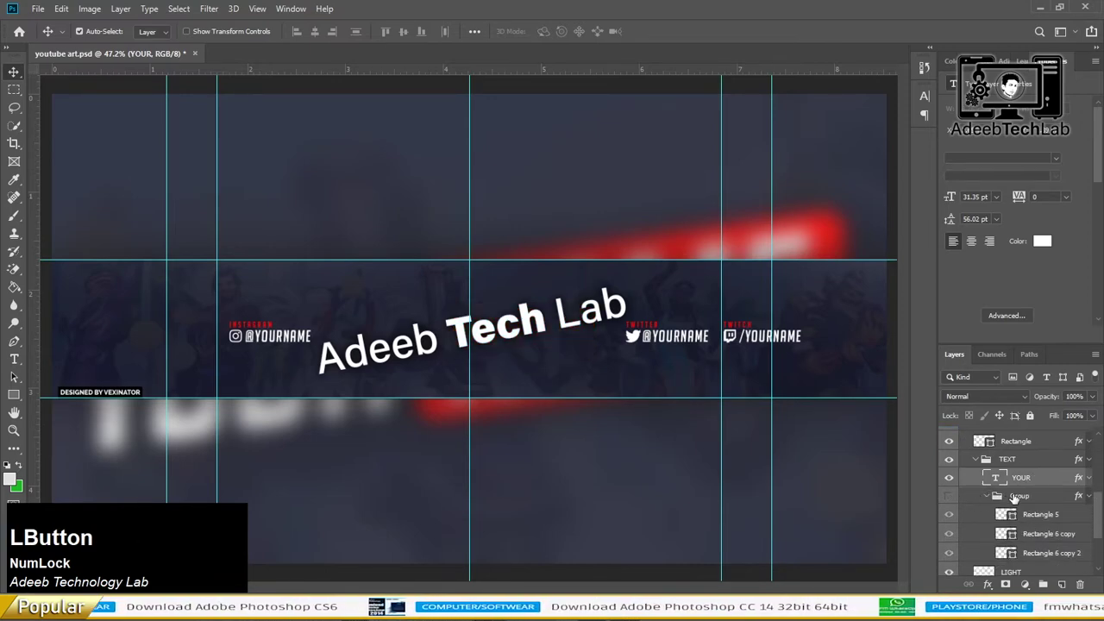
pyautogui.press('Delete')
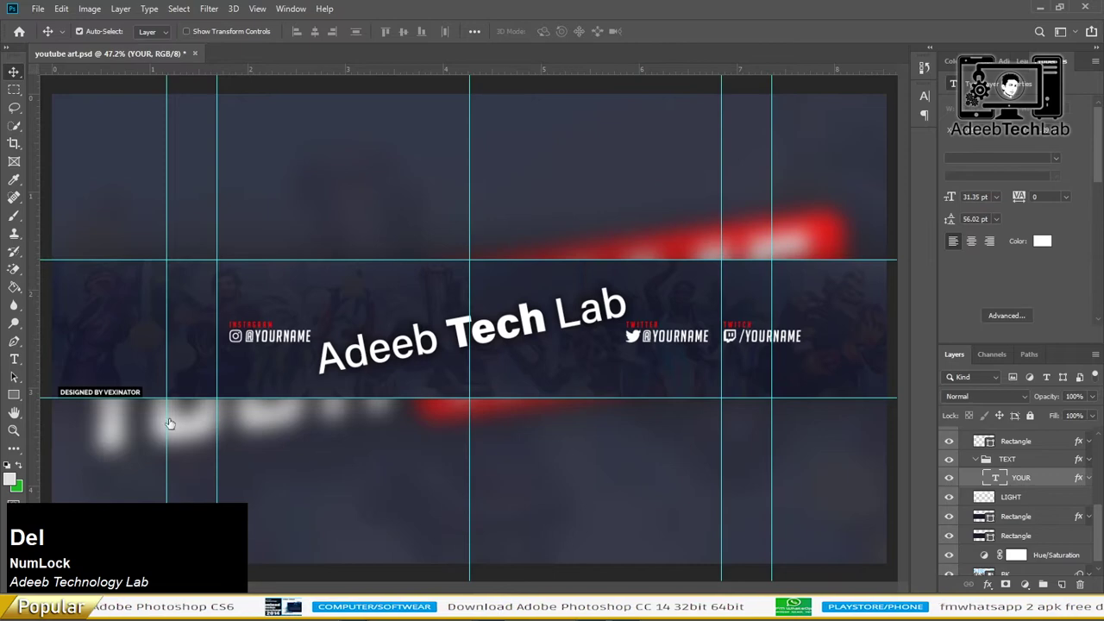
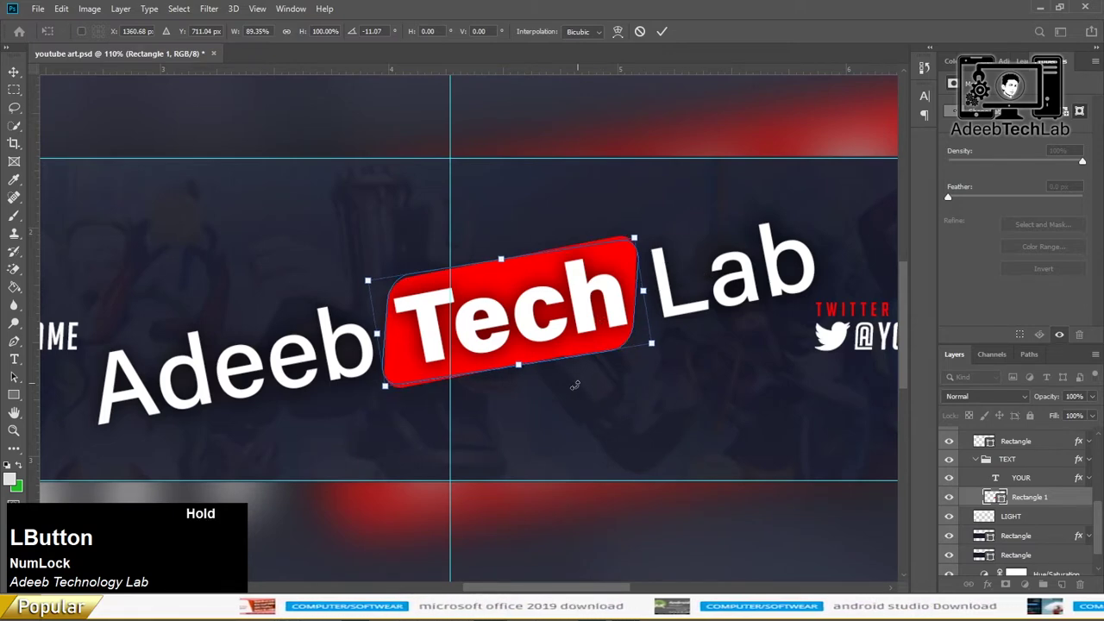
# Step: Commit the new rounded badge's rotation behind 'Tech' and zoom toward the Instagram handle
pyautogui.press('Up')
pyautogui.press('Return')
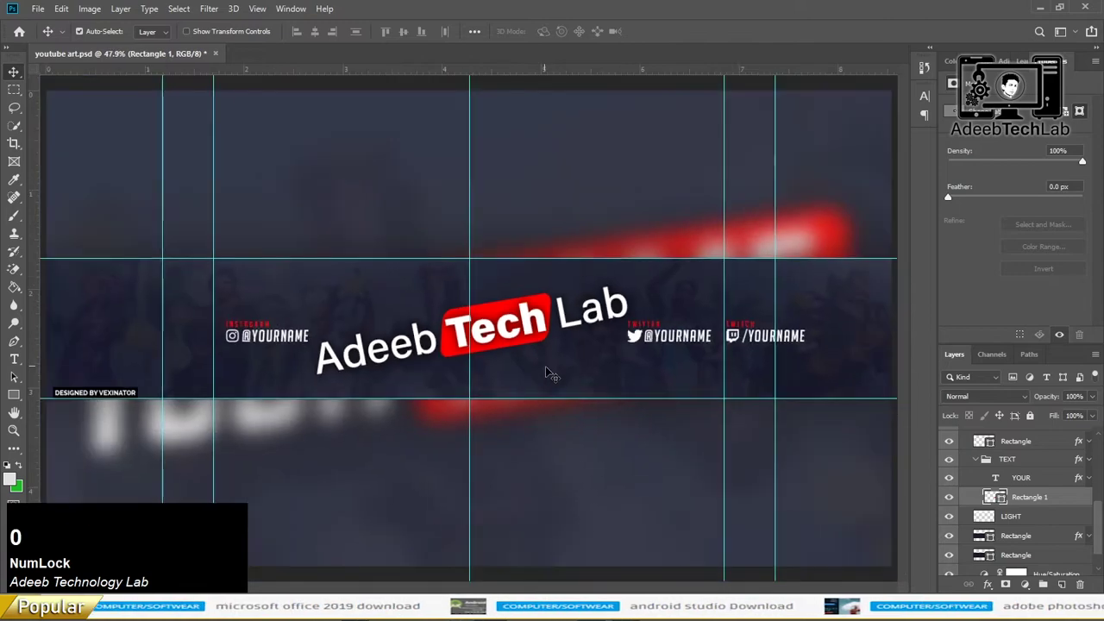
pyautogui.press('0')
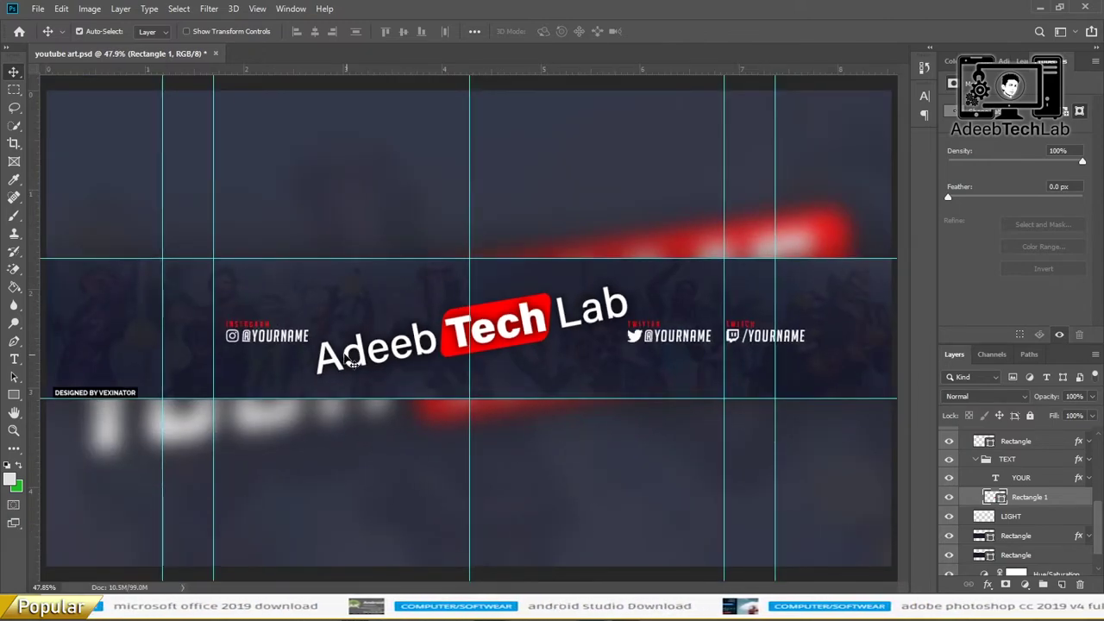
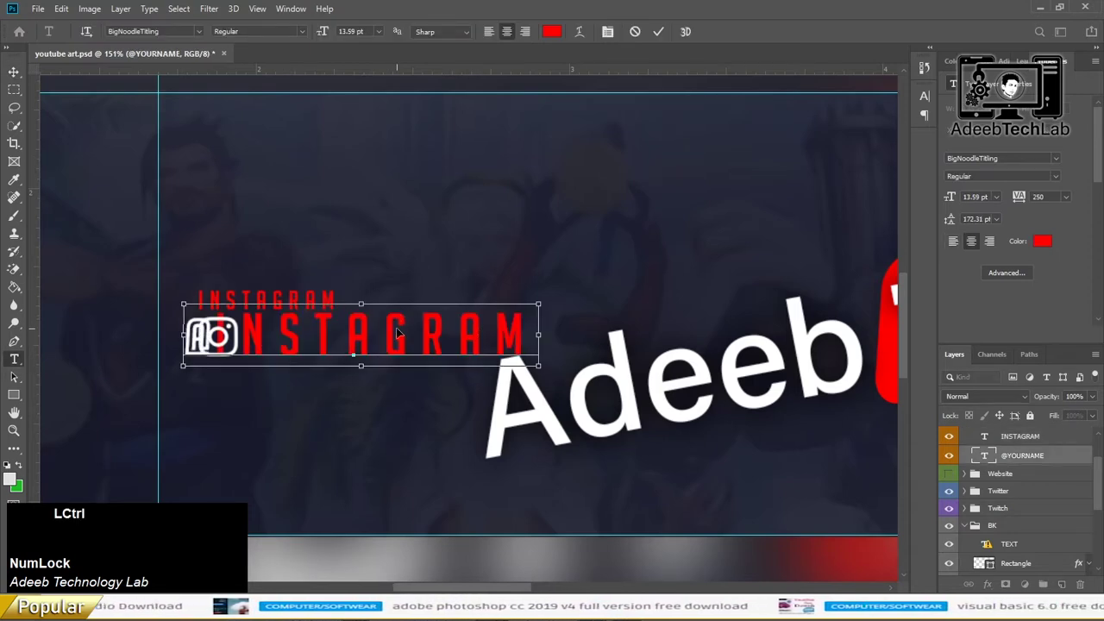
pyautogui.write('zin')
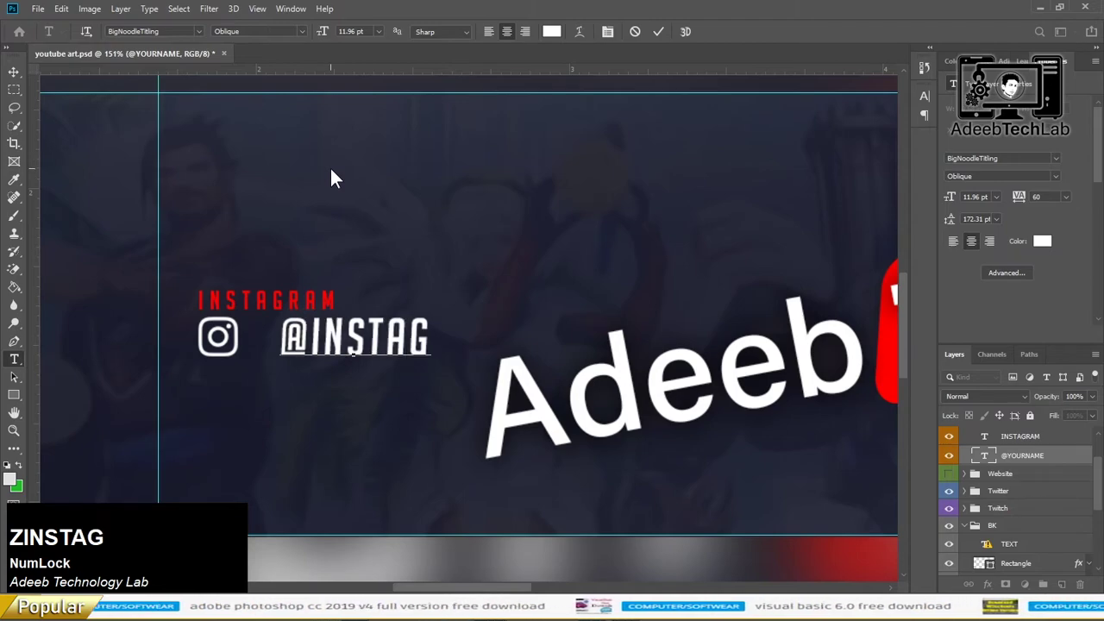
pyautogui.click(228, 146)
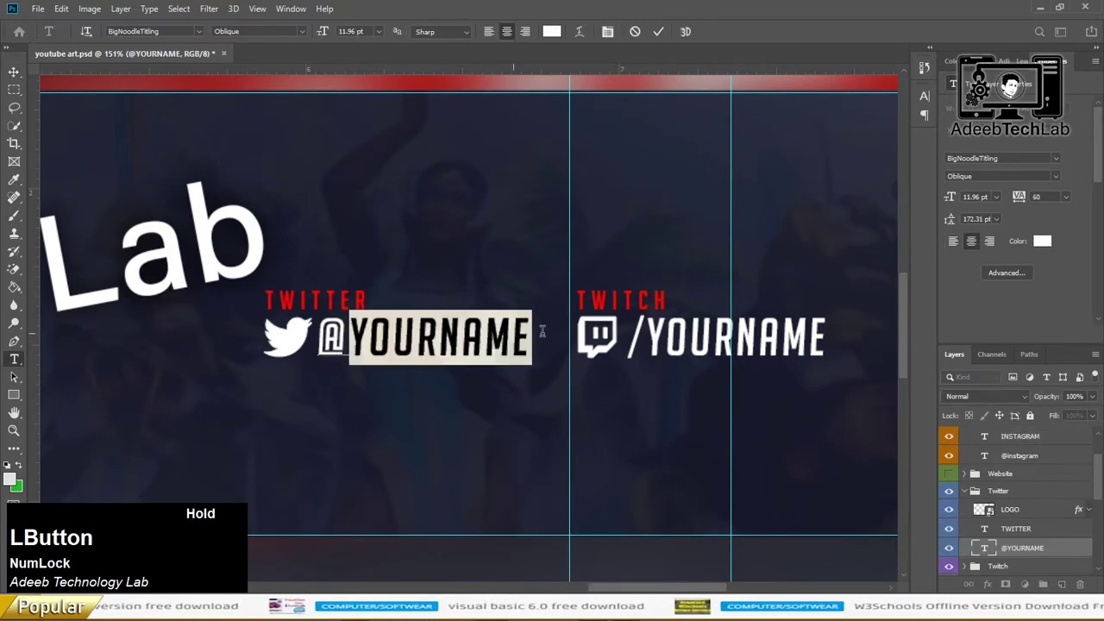
pyautogui.write('a')
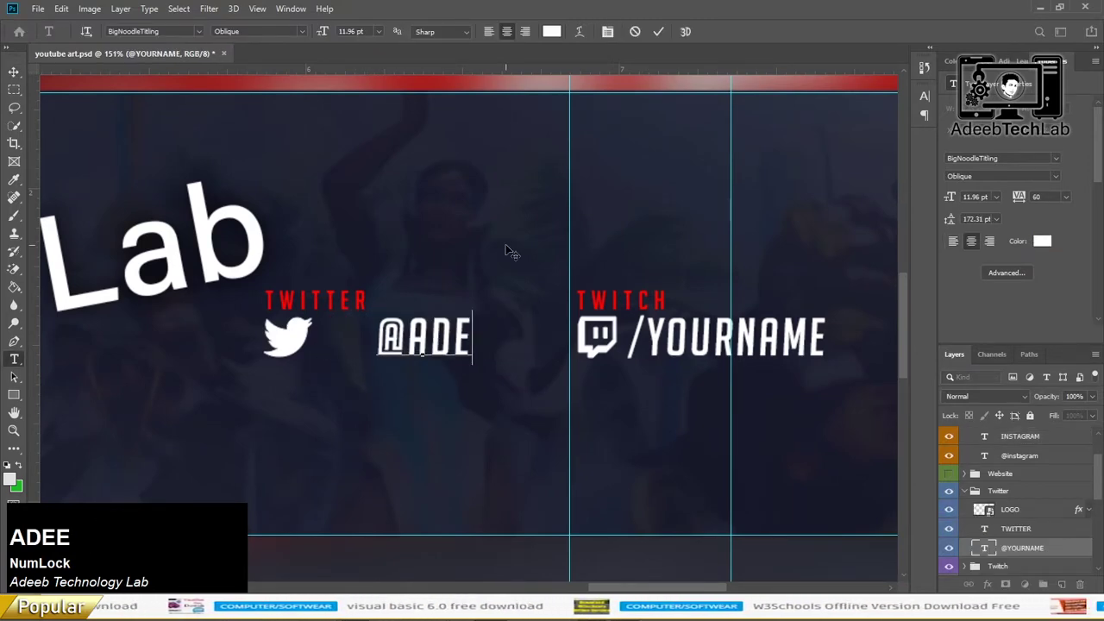
pyautogui.write('DEEBte')
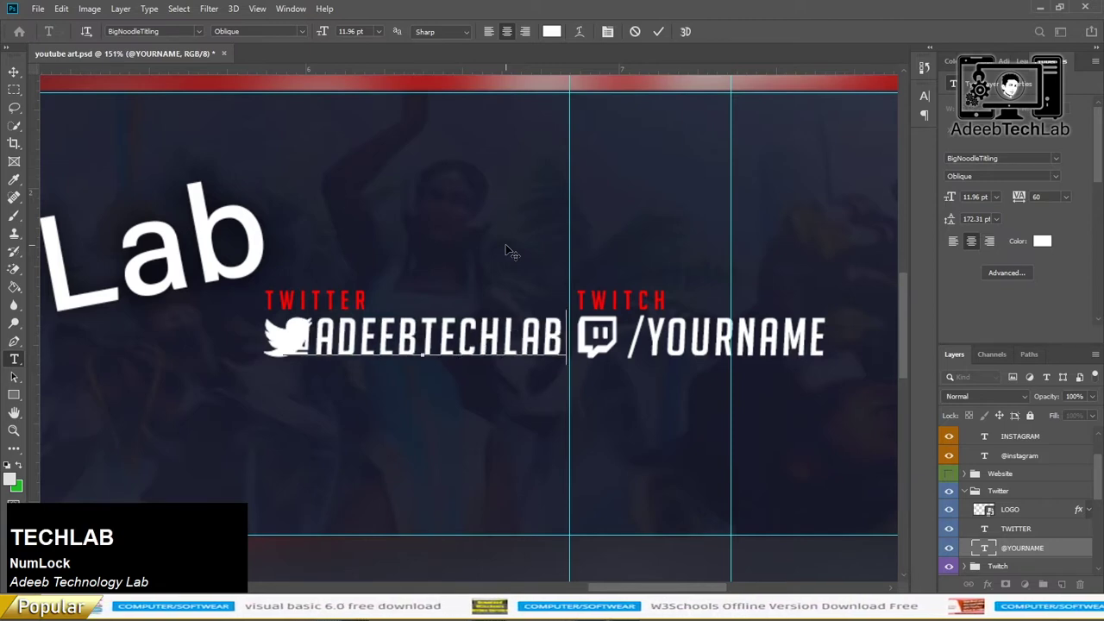
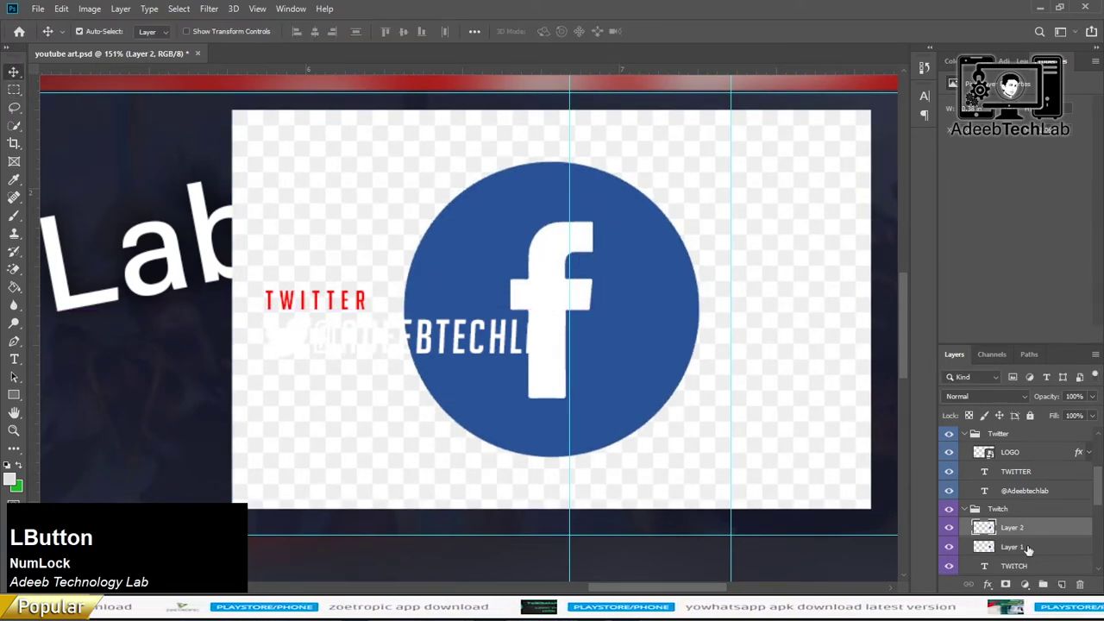
# Step: Erase the old Twitch icon with the Magic Eraser and shrink the Facebook logo into its place
pyautogui.press('Delete')
pyautogui.click(22, 278)
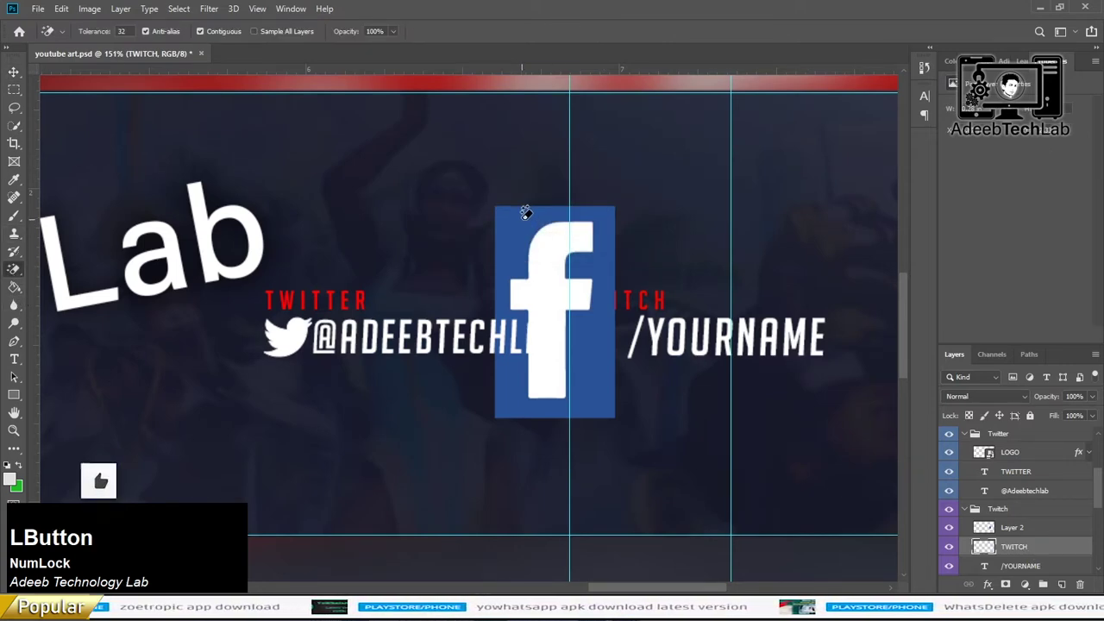
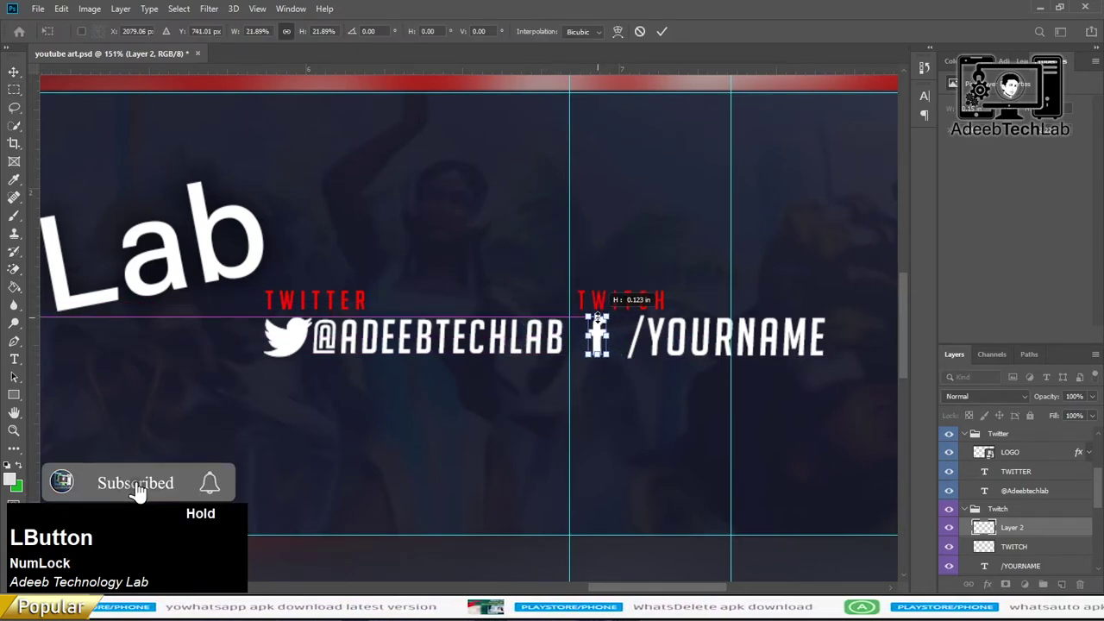
pyautogui.press('Return')
pyautogui.click(620, 306)
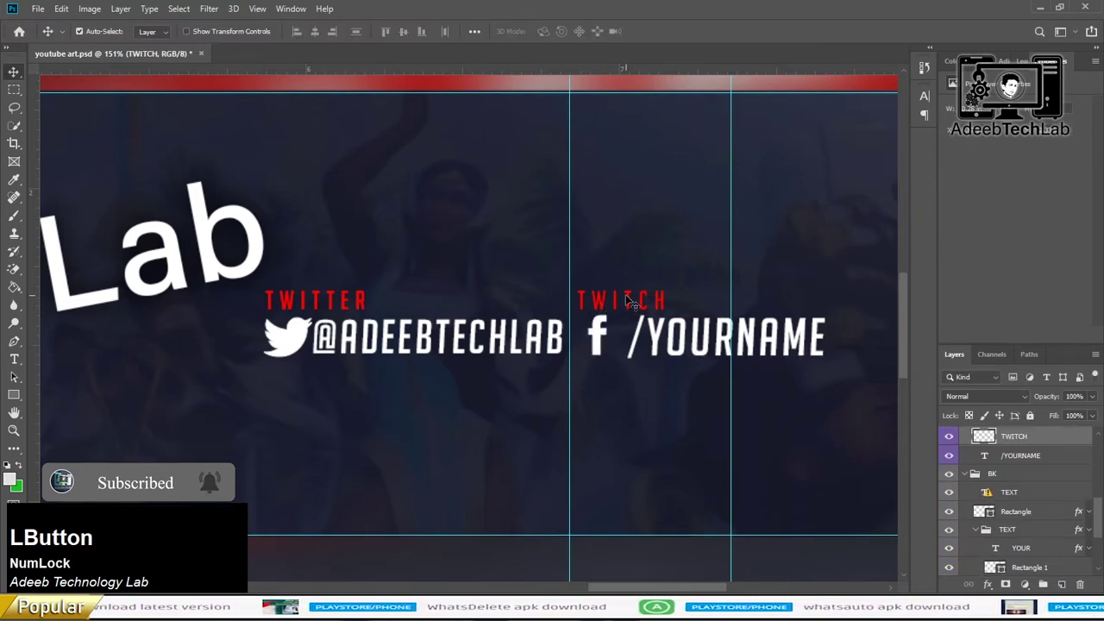
# Step: Retype the '/YOURNAME' handle beside the Facebook icon as 'adeebtechlab'
pyautogui.scroll(3)
pyautogui.click(951, 500)
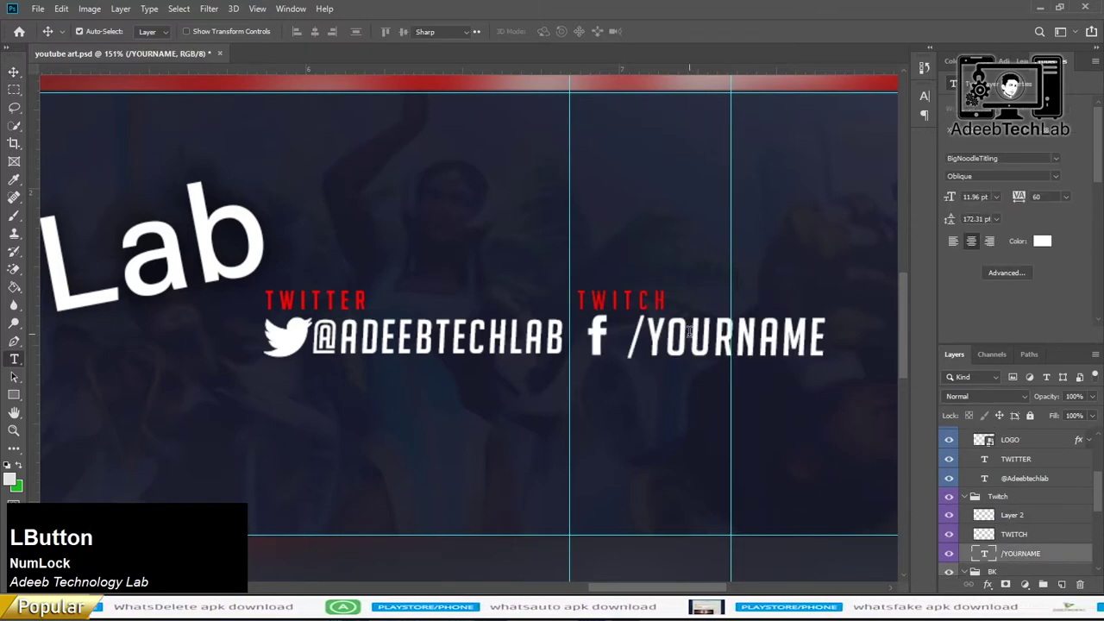
pyautogui.write('adeeb')
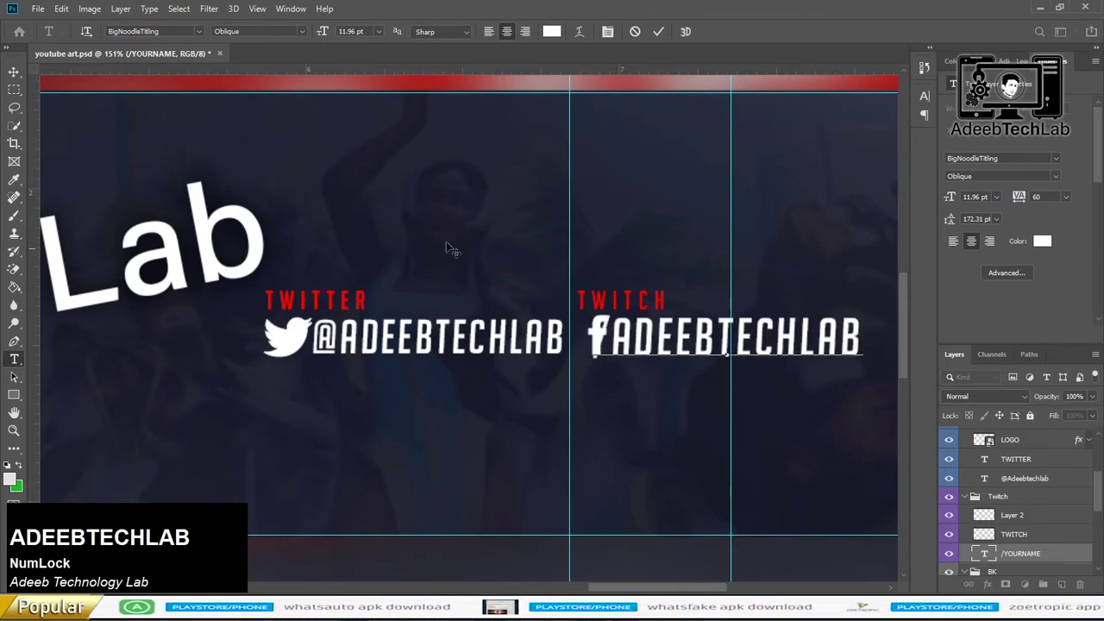
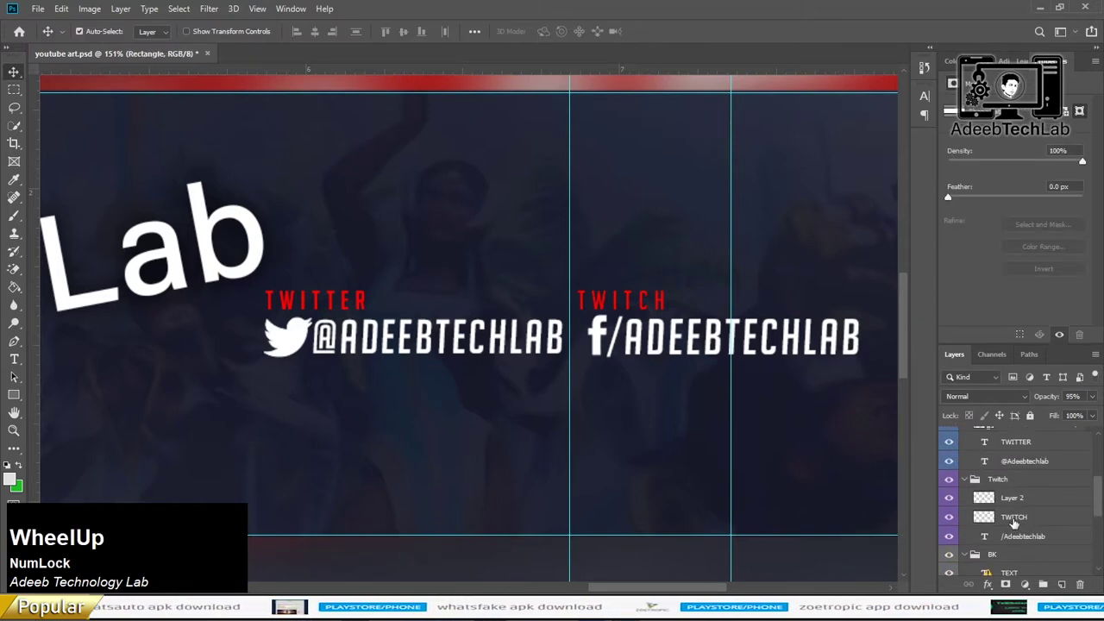
# Step: Delete the old TWITCH heading layer and select the TWITTER heading text to reuse it
pyautogui.click(952, 504)
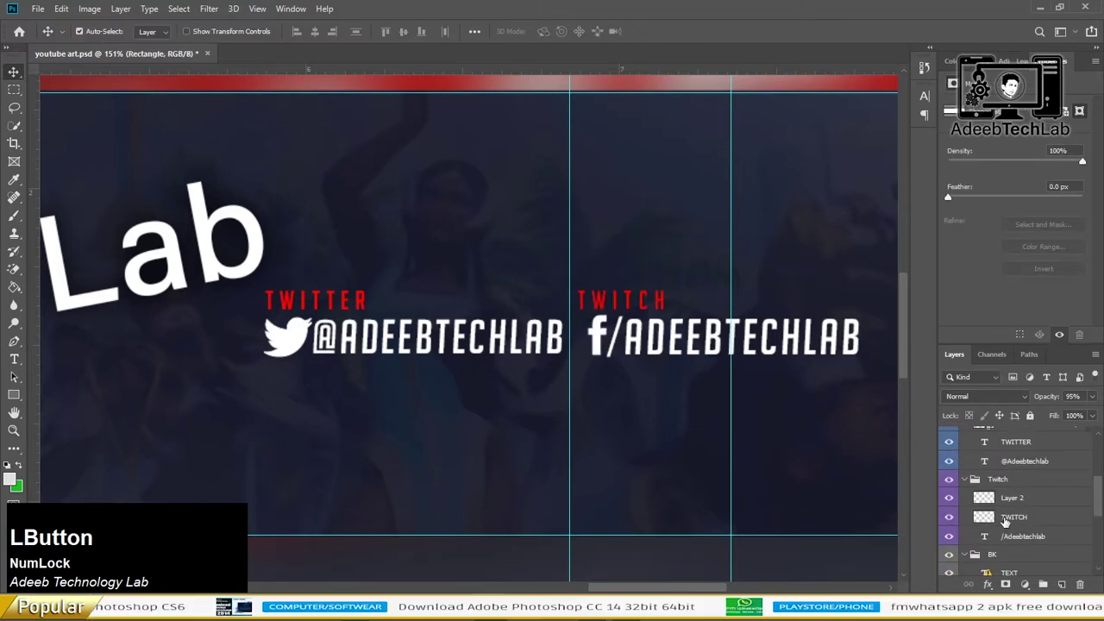
pyautogui.press('Delete')
pyautogui.click(334, 299)
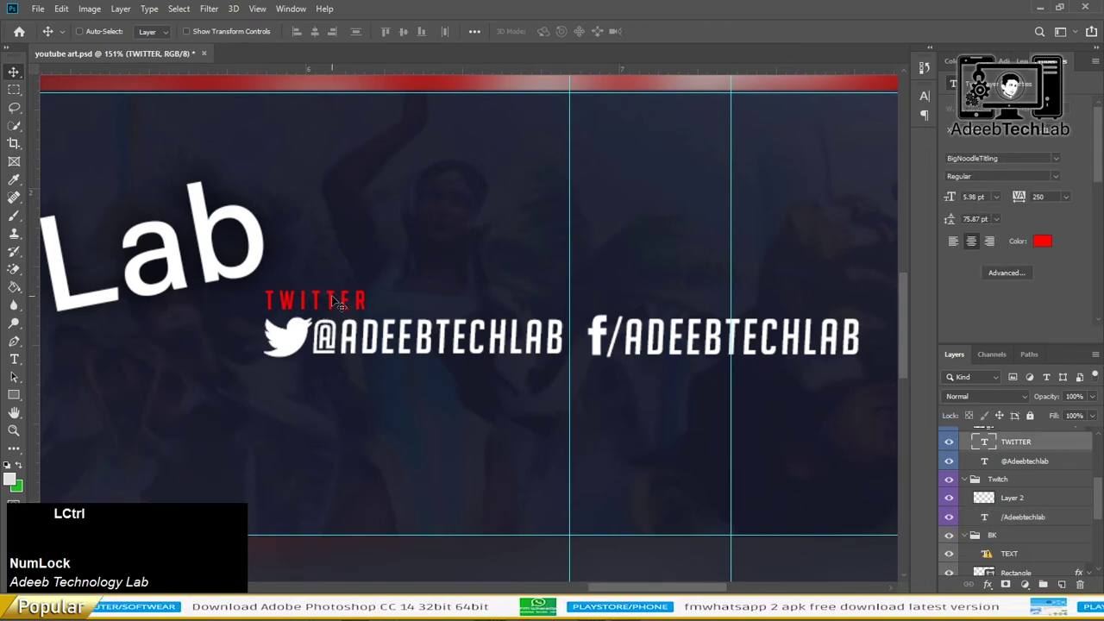
# Step: Rename the second social group and retype its heading as 'FACEBOOK'
pyautogui.click(334, 299)
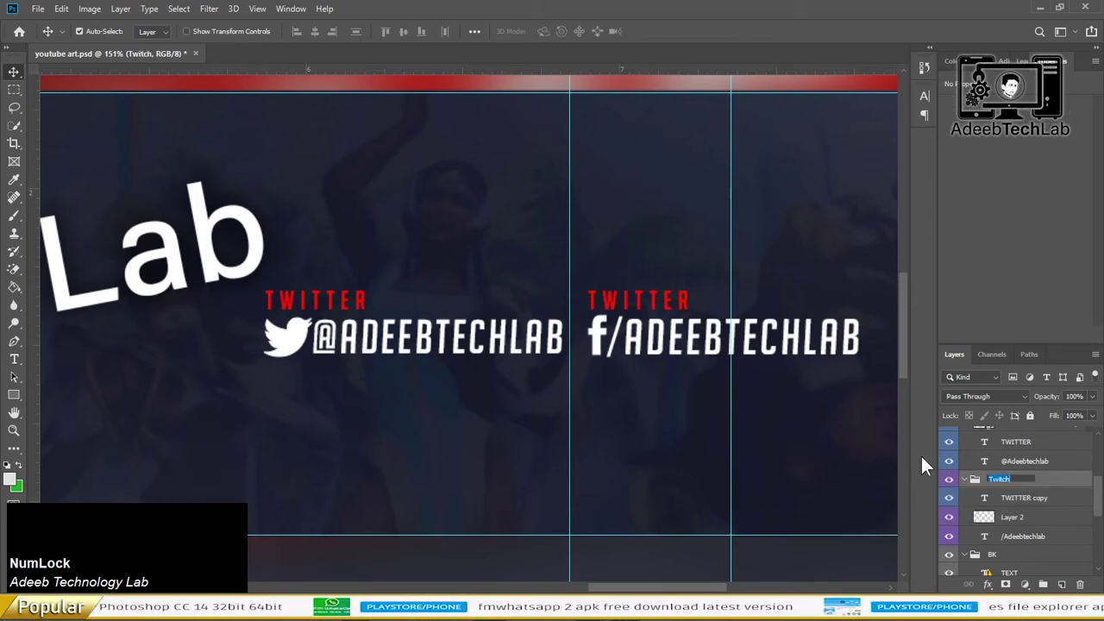
pyautogui.write('fACEB')
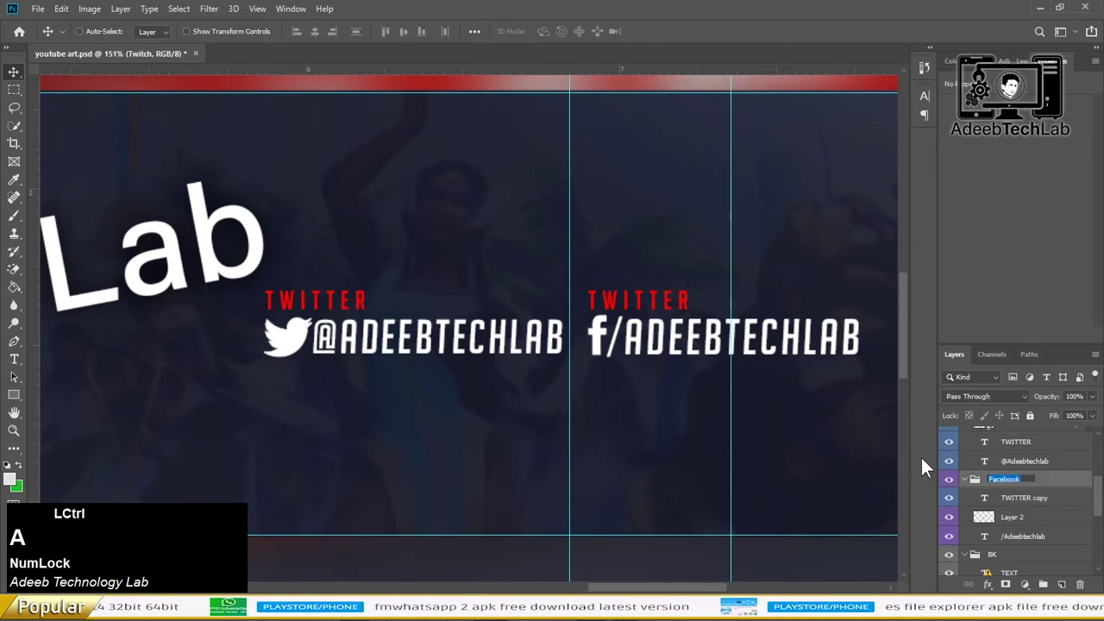
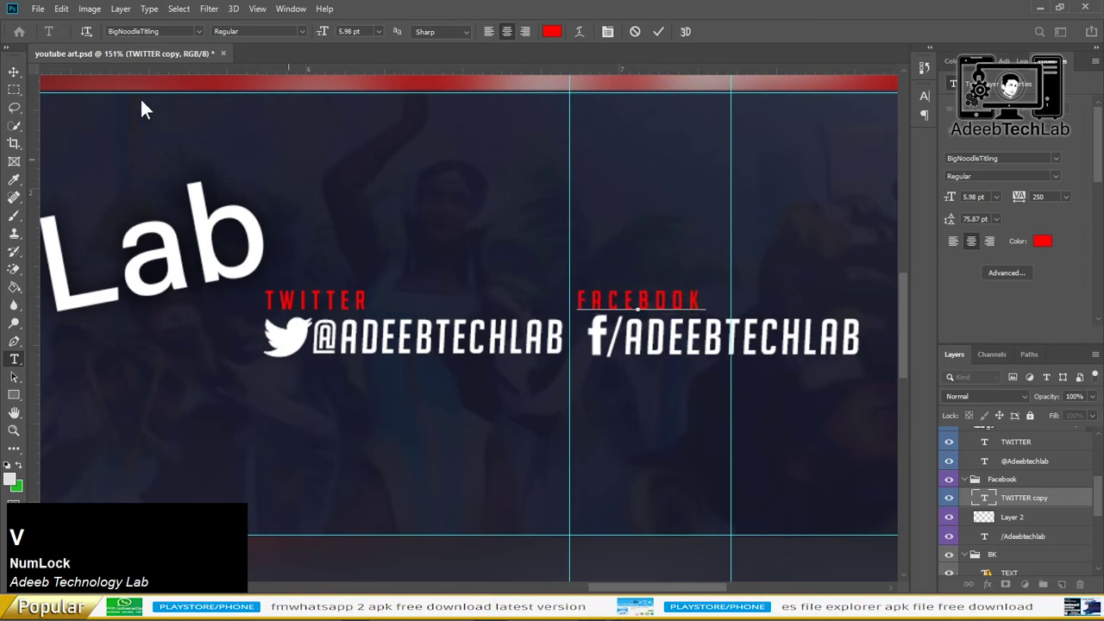
pyautogui.press('Right')
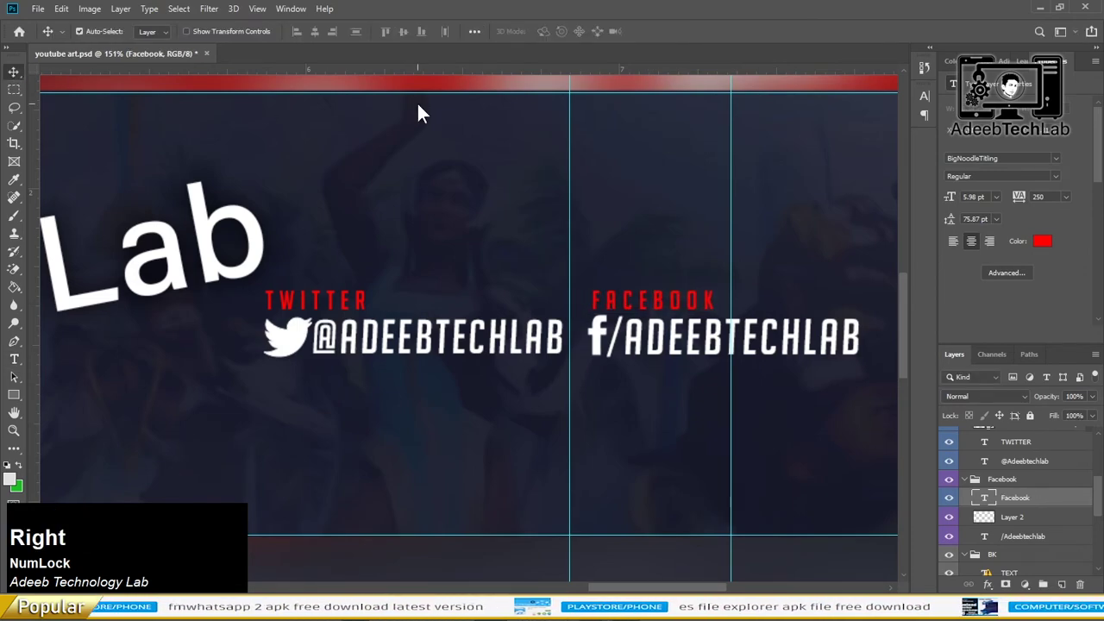
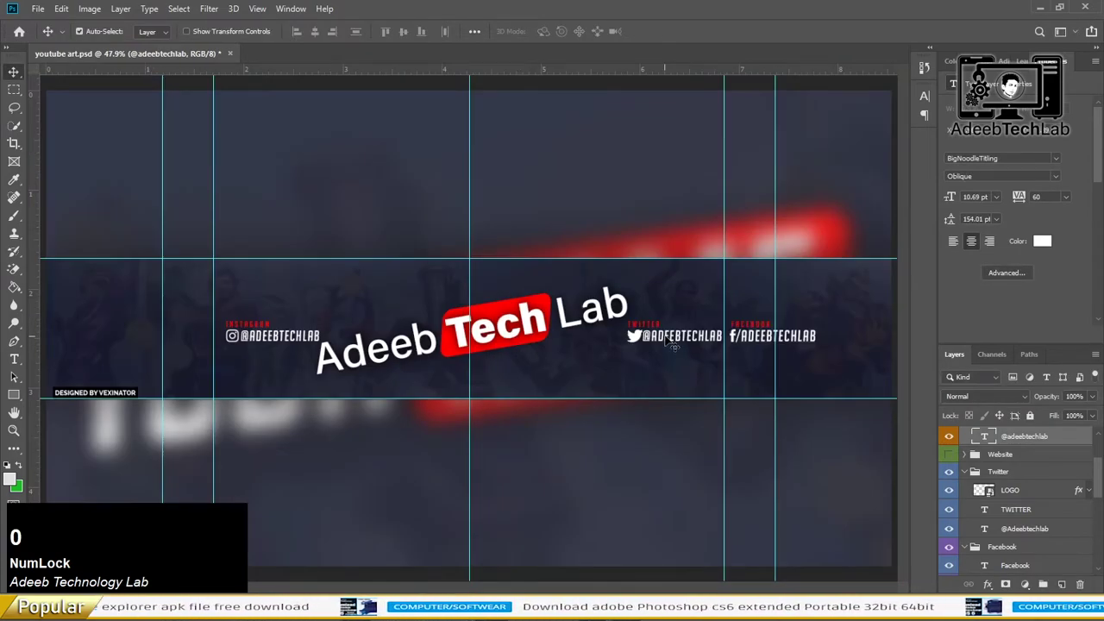
# Step: Zoom out to the whole banner and scroll the Layers panel down to the BK background smart object
pyautogui.press('0')
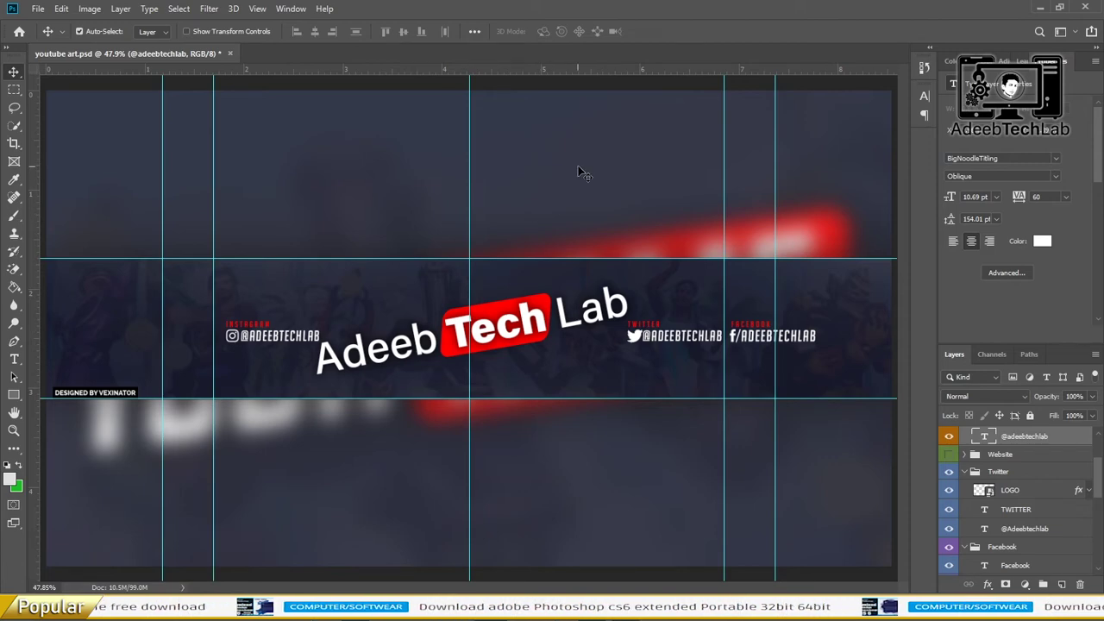
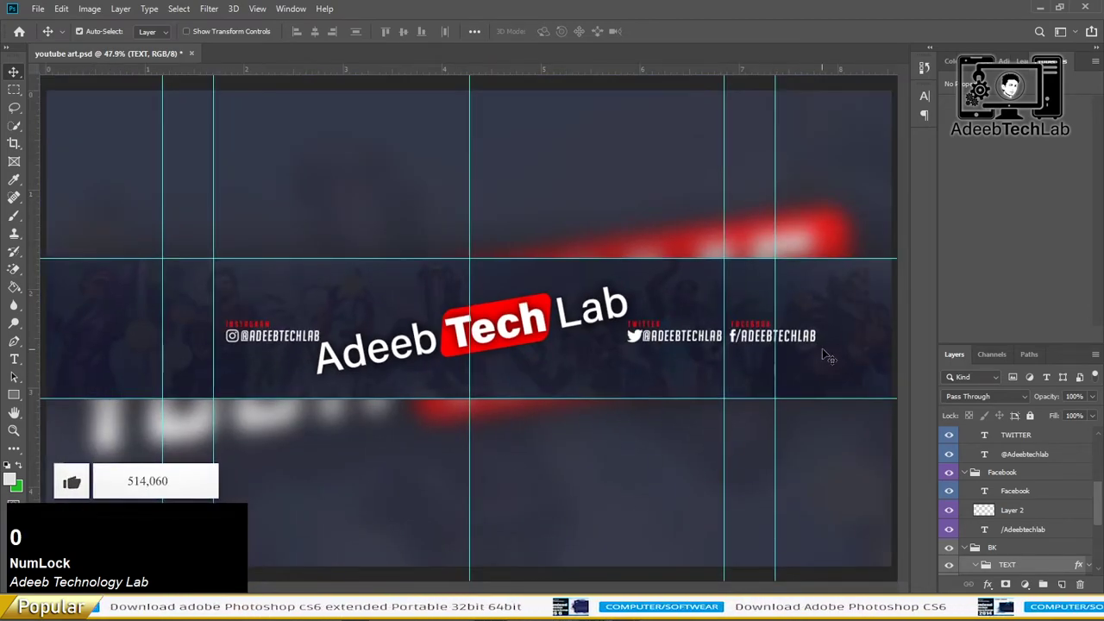
pyautogui.click(855, 340)
pyautogui.scroll(-3)
pyautogui.click(953, 509)
pyautogui.scroll(-3)
pyautogui.click(954, 569)
pyautogui.scroll(-3)
# Step: Open the BK background smart object's Overwatch photo in its own document
pyautogui.click(954, 567)
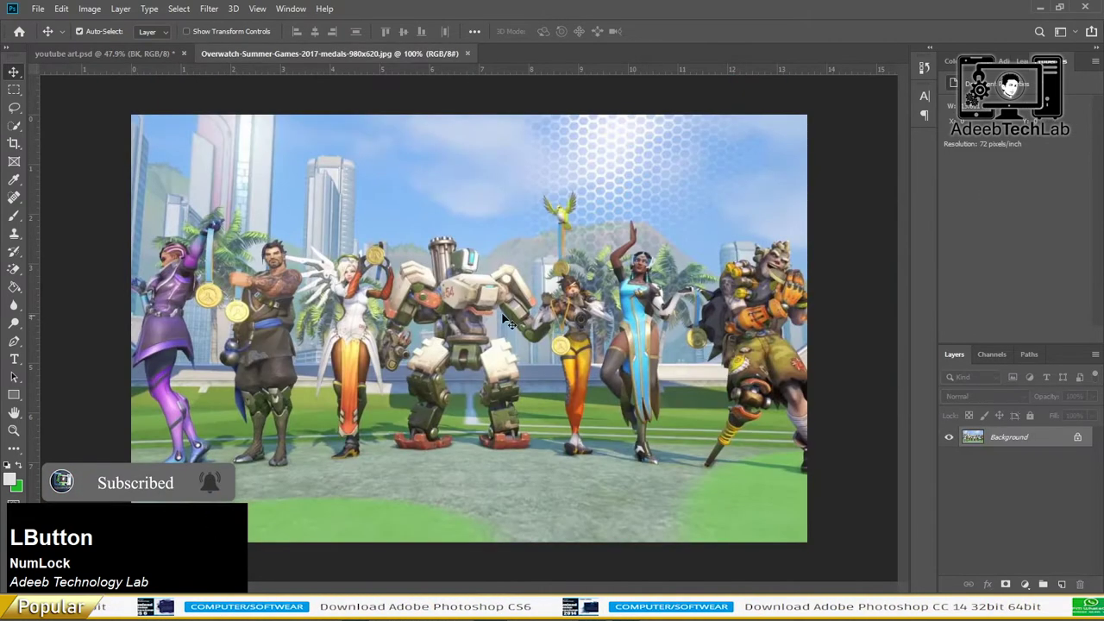
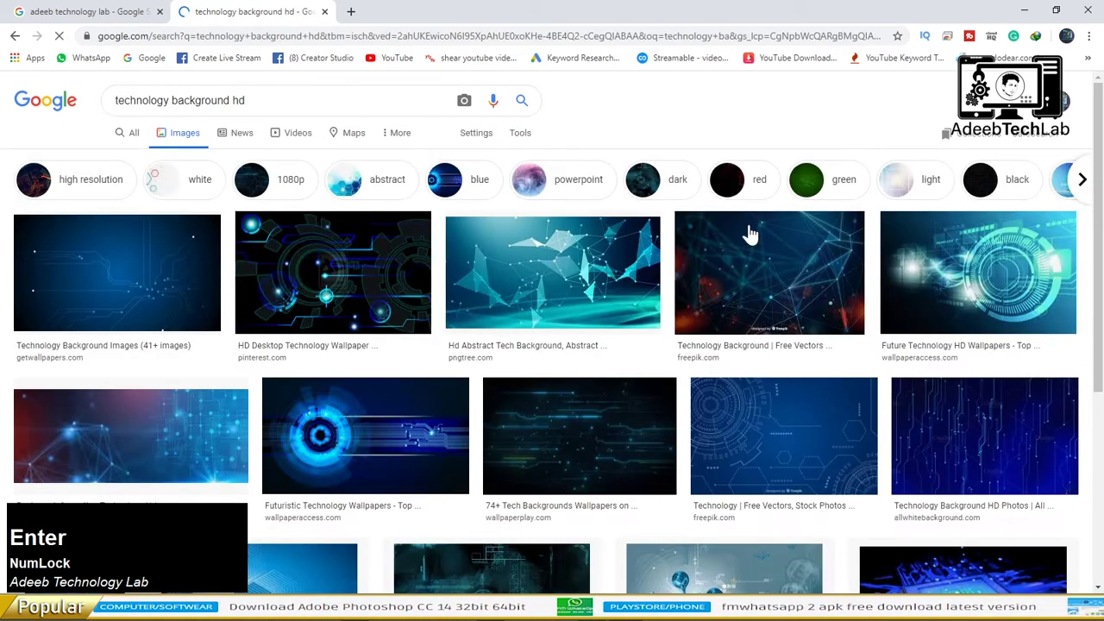
# Step: Preview the abstract teal Hd Abstract Tech Background result from the 'technology background hd' search
pyautogui.click(556, 265)
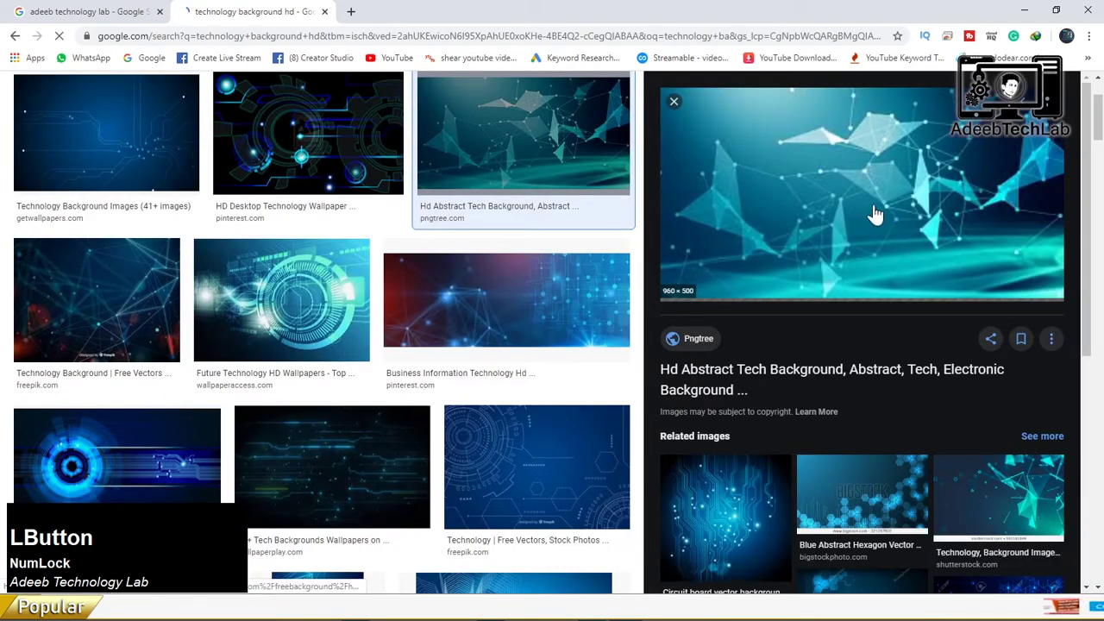
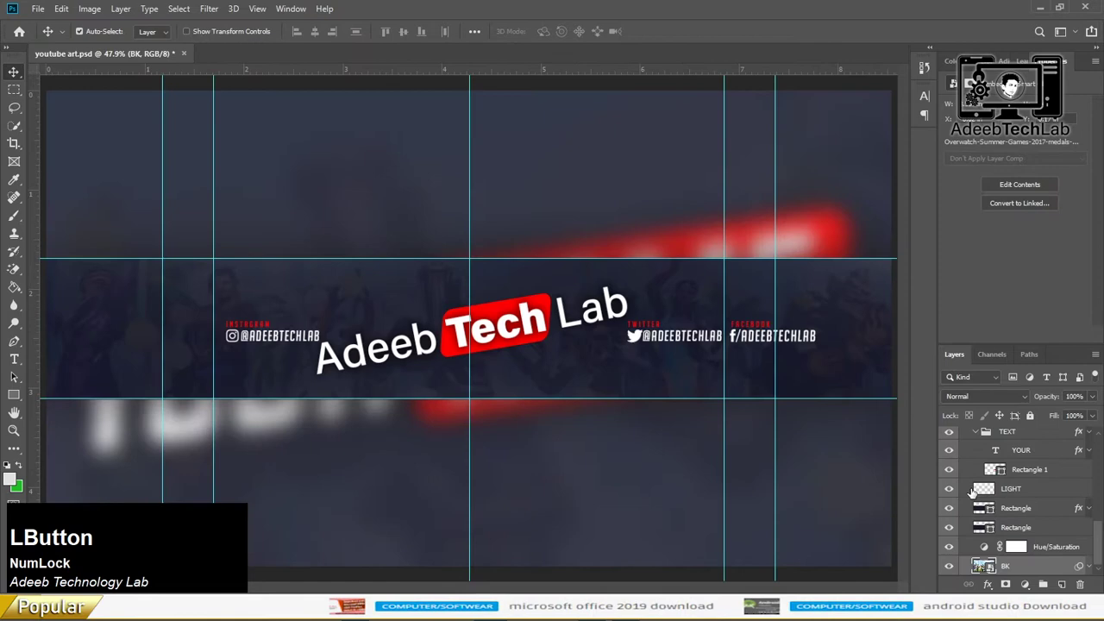
# Step: Attempt to place the copied tech image onto the banner and dismiss the 'Could not place' error
pyautogui.scroll(-3)
pyautogui.click(1035, 574)
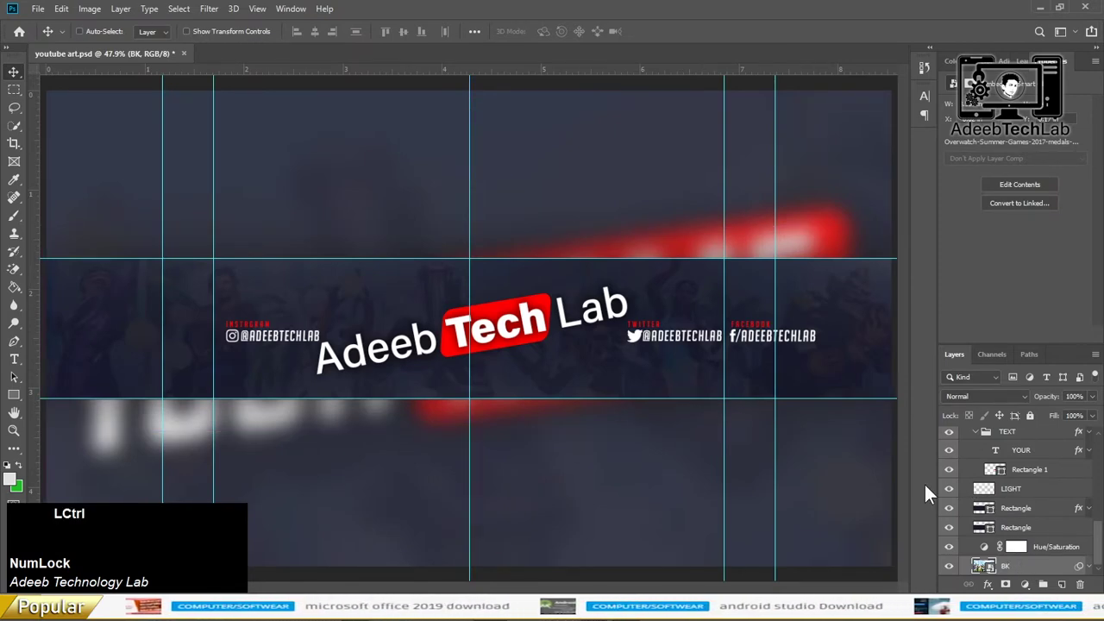
pyautogui.click(569, 248)
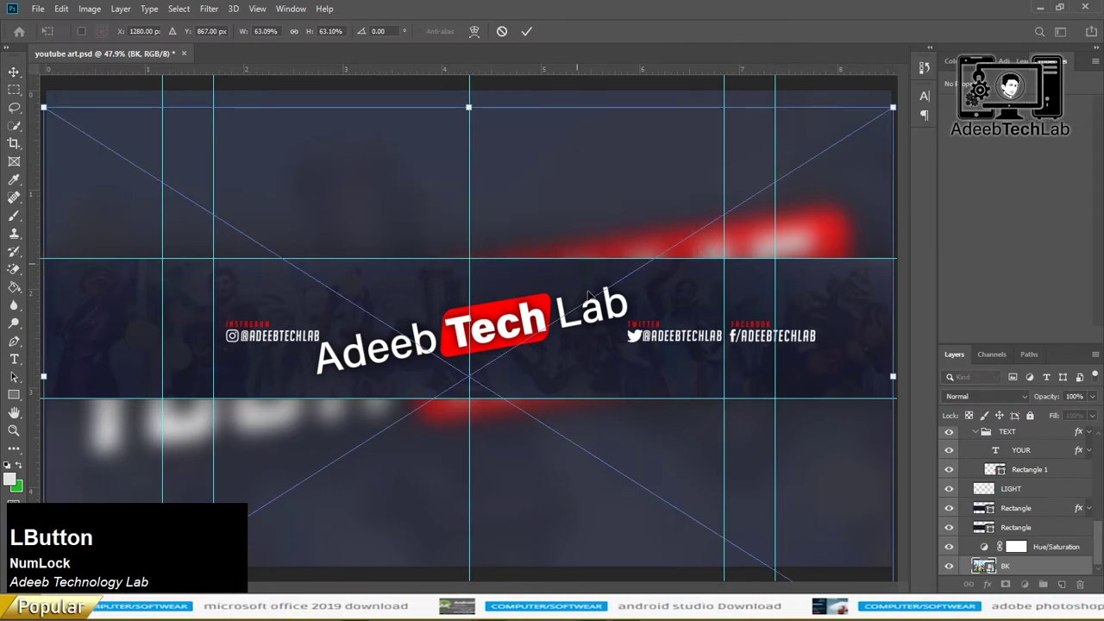
pyautogui.press('Return')
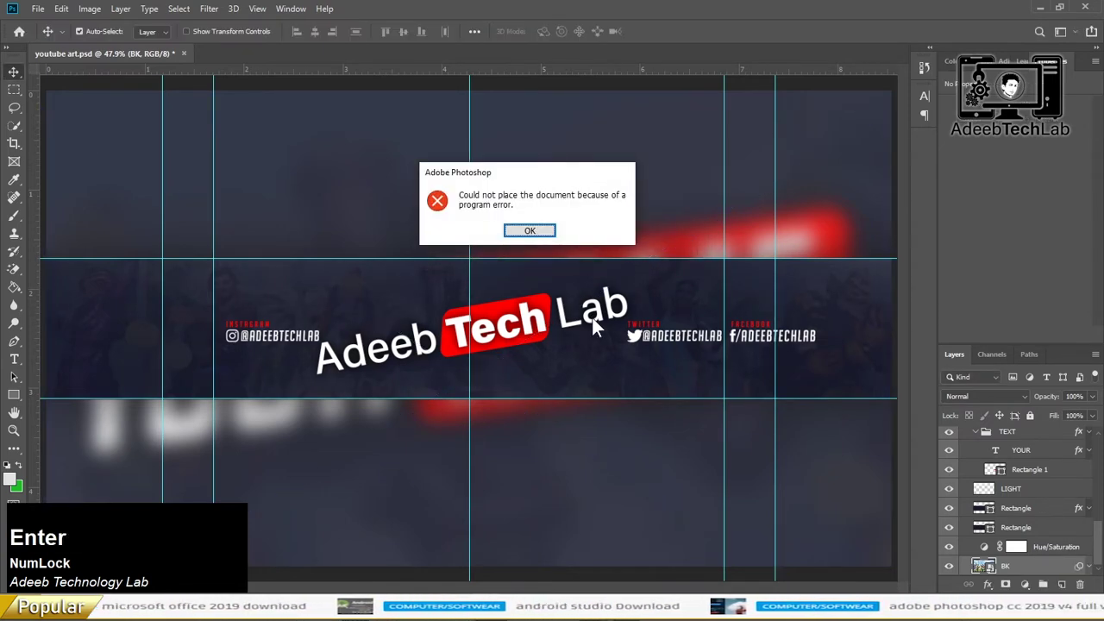
pyautogui.click(539, 235)
# Step: Select the BK background layer and add a new empty Layer 3 above it
pyautogui.scroll(-3)
pyautogui.click(1047, 570)
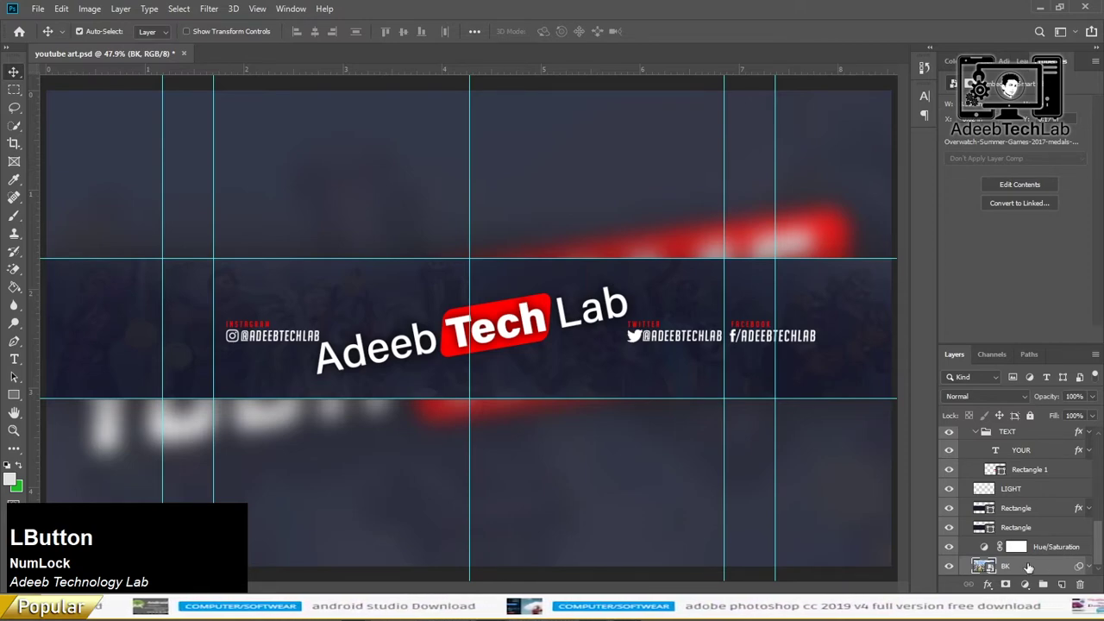
pyautogui.scroll(-3)
pyautogui.click(947, 551)
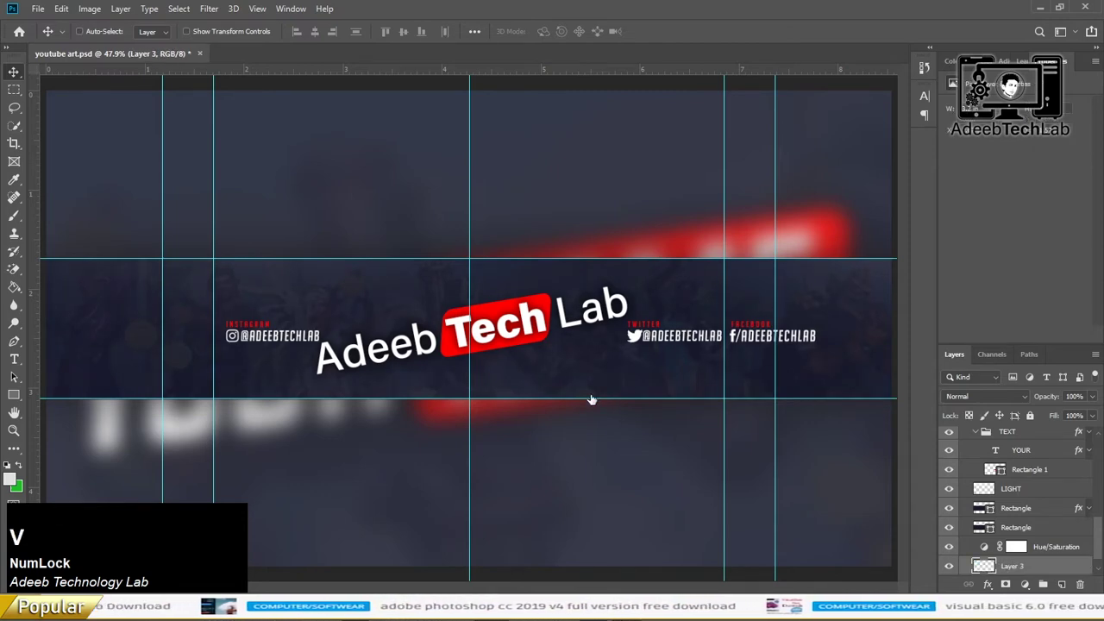
# Step: Return to Chrome to copy the previewed abstract teal tech background again
pyautogui.press('Tab')
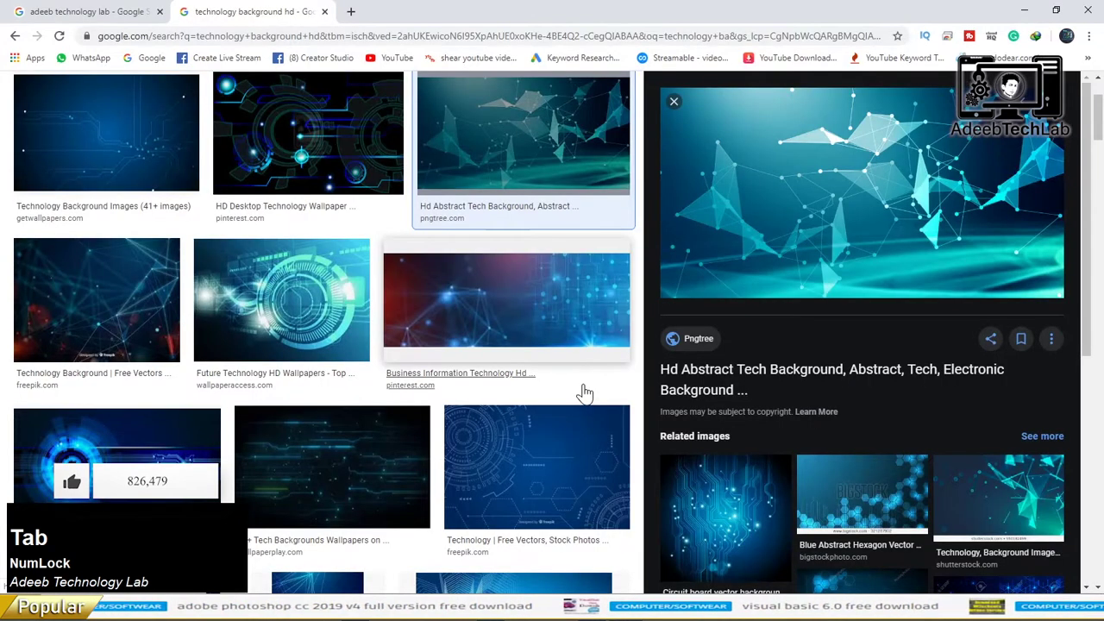
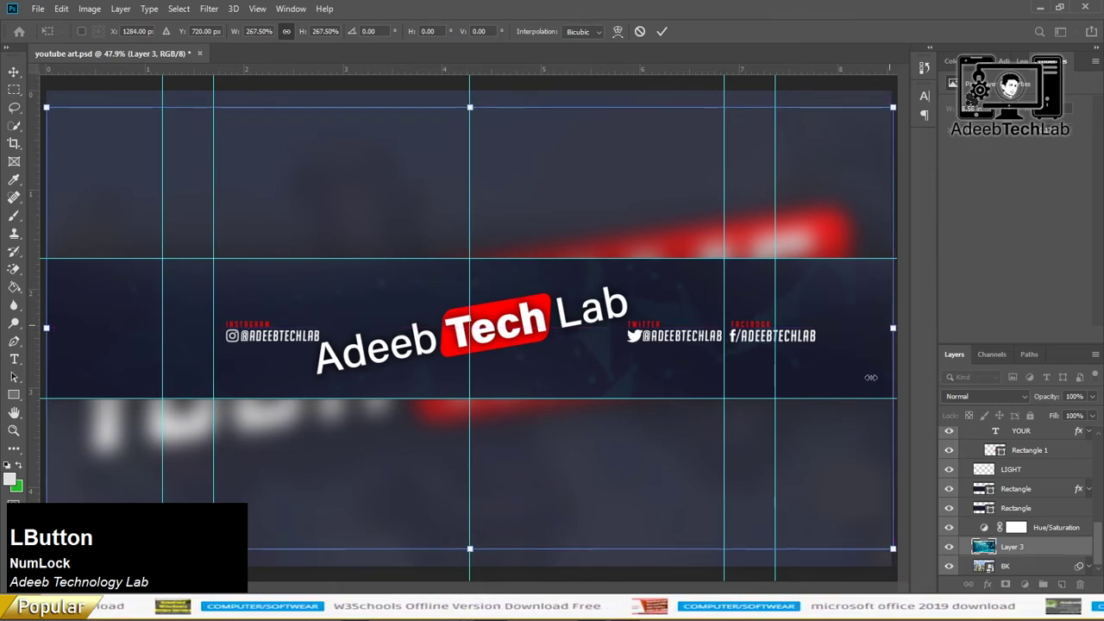
# Step: Commit the tech image filling Layer 3 across the banner and hide the old BK background photo
pyautogui.press('Return')
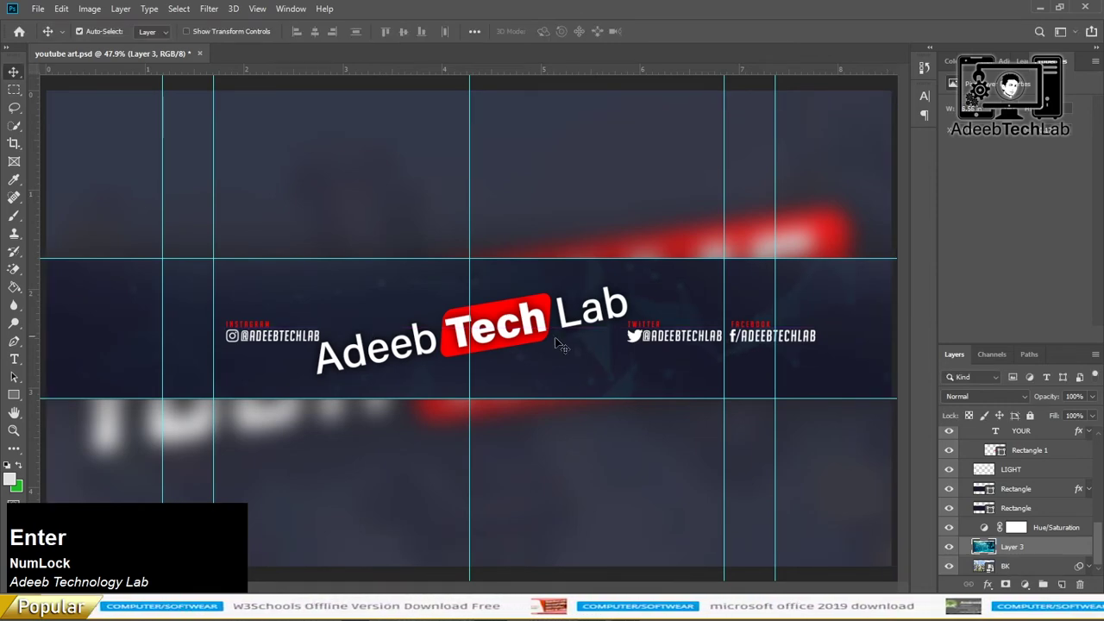
pyautogui.click(953, 573)
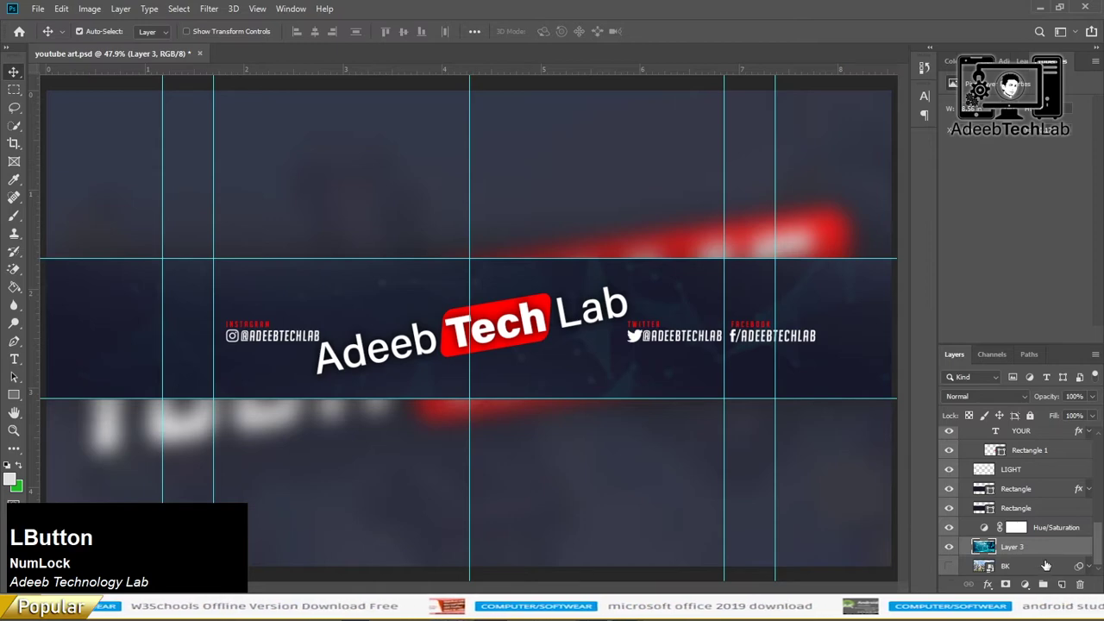
pyautogui.press('Delete')
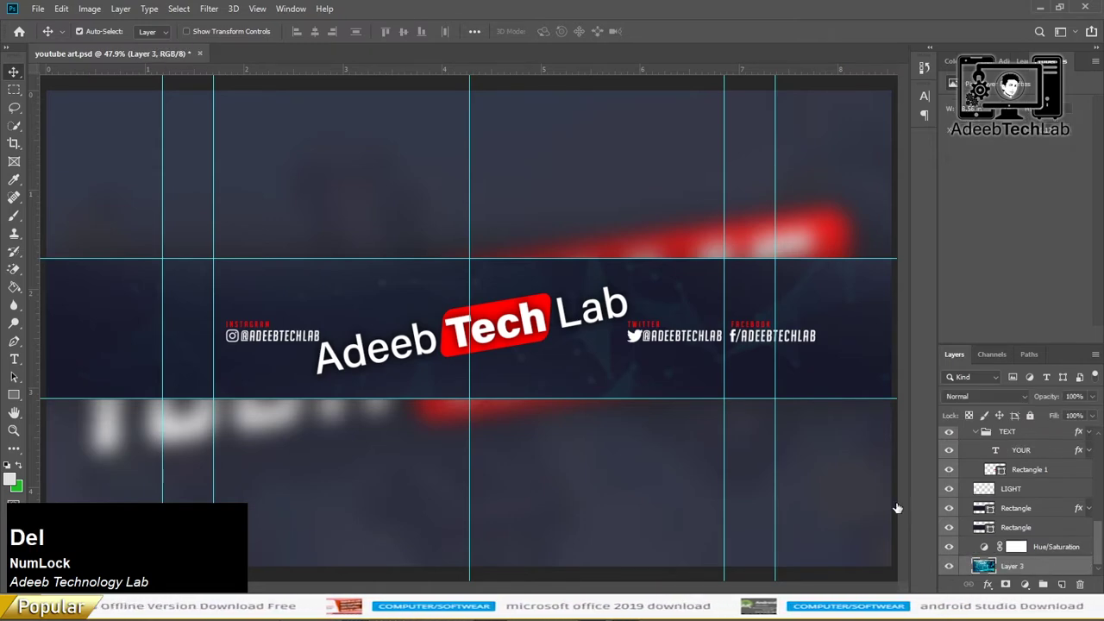
pyautogui.scroll(-3)
pyautogui.scroll(3)
pyautogui.scroll(-3)
pyautogui.click(836, 187)
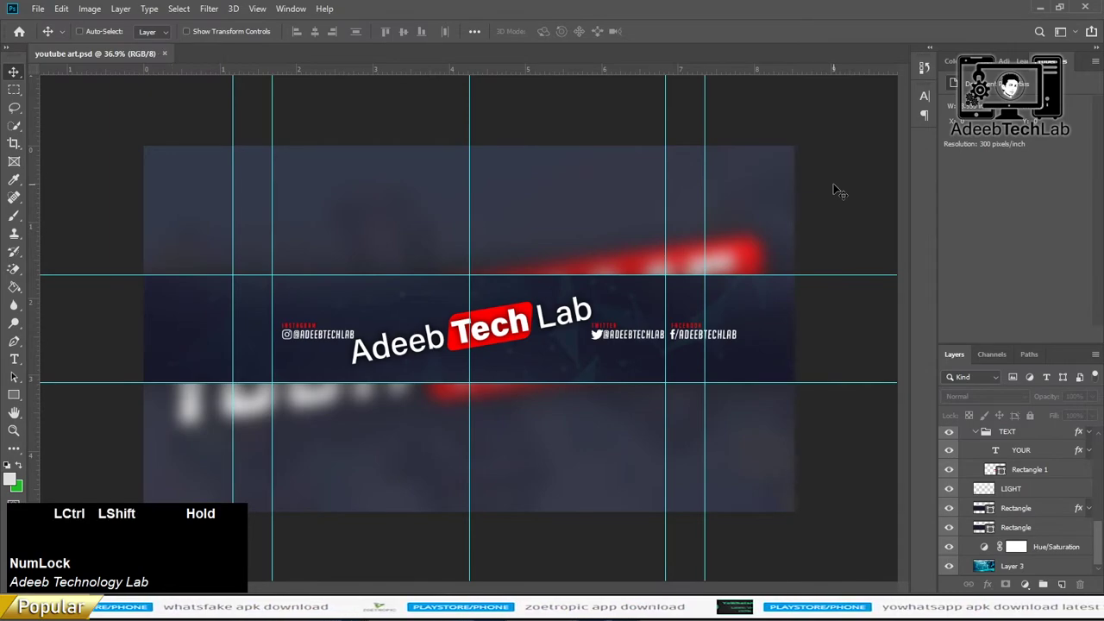
# Step: Save the banner as a JPEG named 'youtube art' in the youtube art folder
pyautogui.press('s')
pyautogui.click(292, 279)
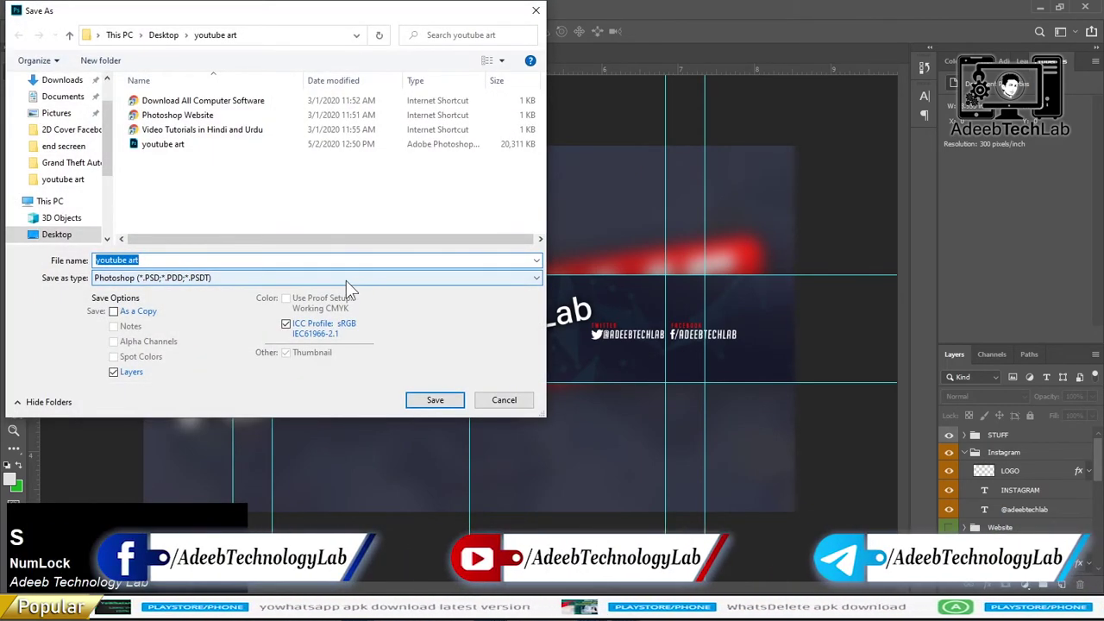
pyautogui.click(356, 286)
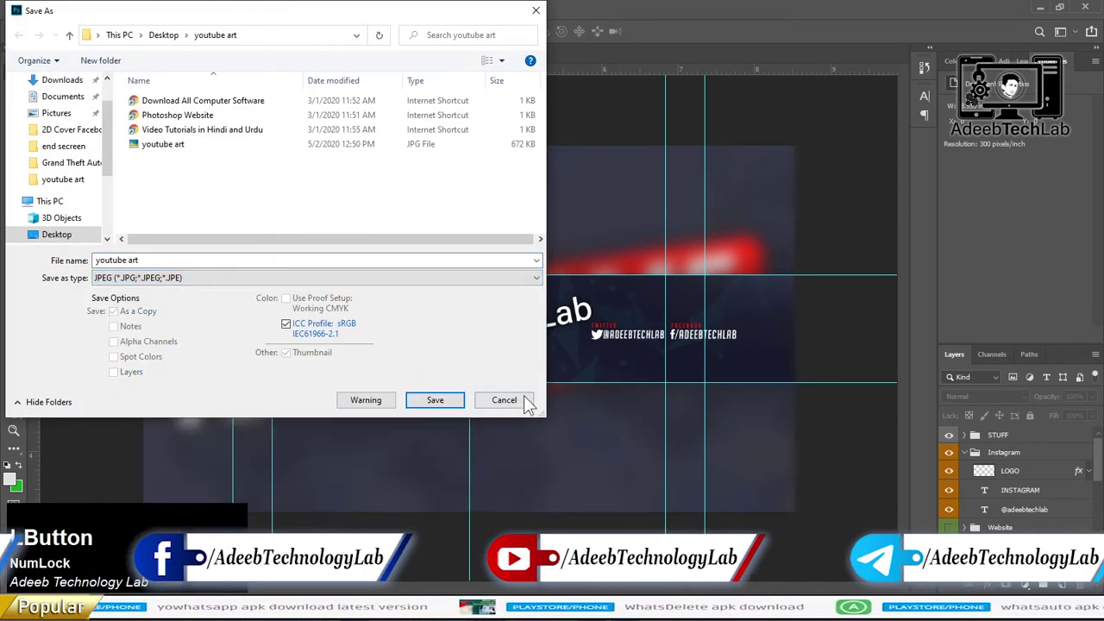
pyautogui.click(173, 59)
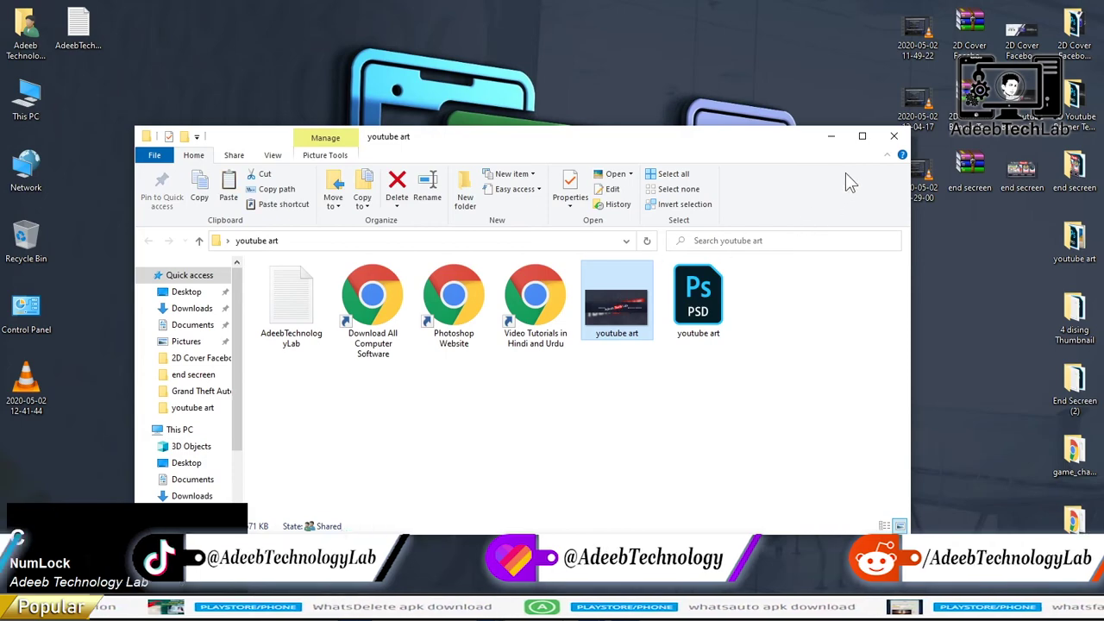
# Step: Close the youtube art folder window after checking the saved JPEG beside the PSD
pyautogui.click(894, 141)
pyautogui.press('v')
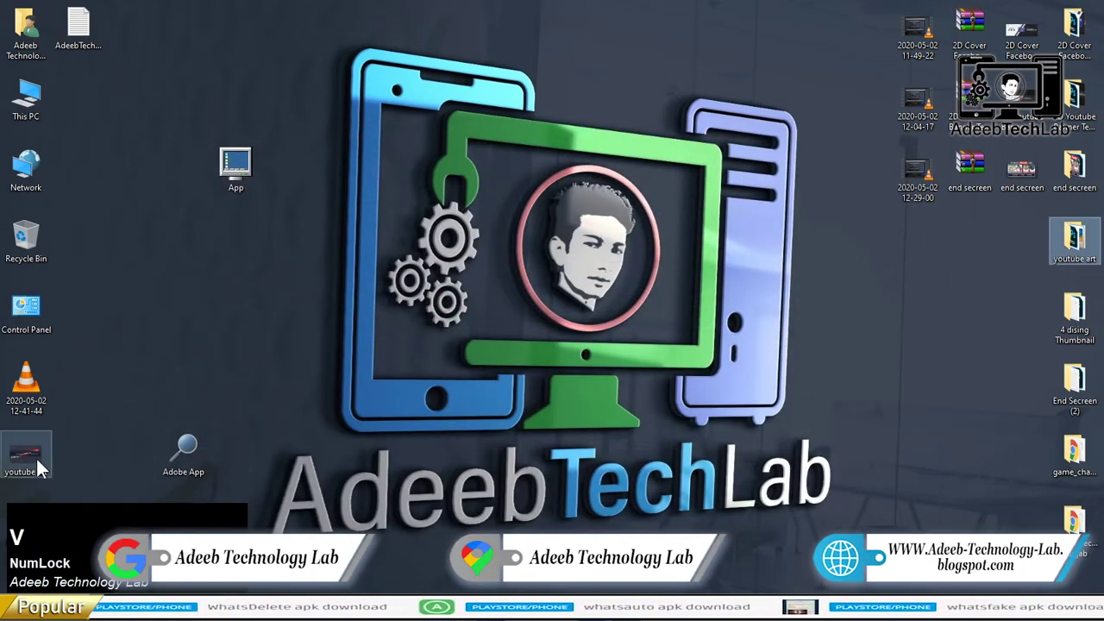
pyautogui.click(63, 457)
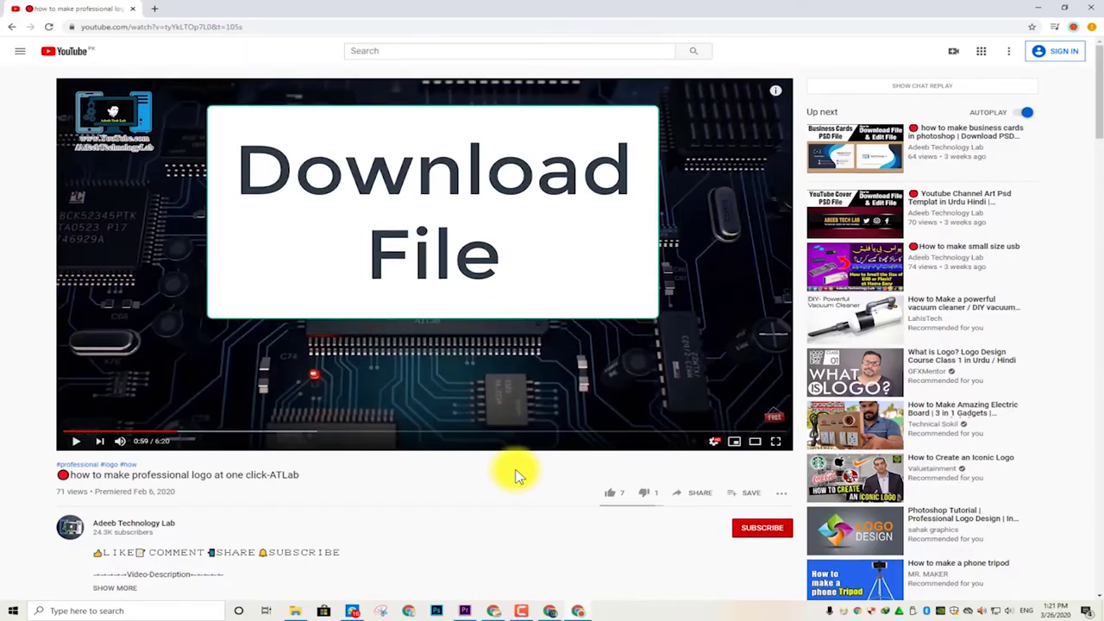